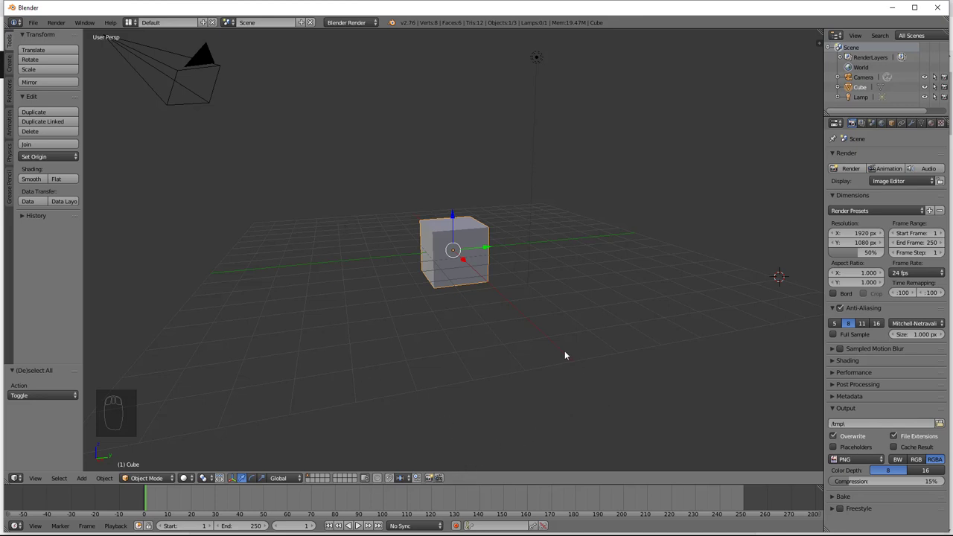
# Deselect the cube and orbit the view to look across the grid before adding the plane.
pyautogui.middleClick(469, 330)
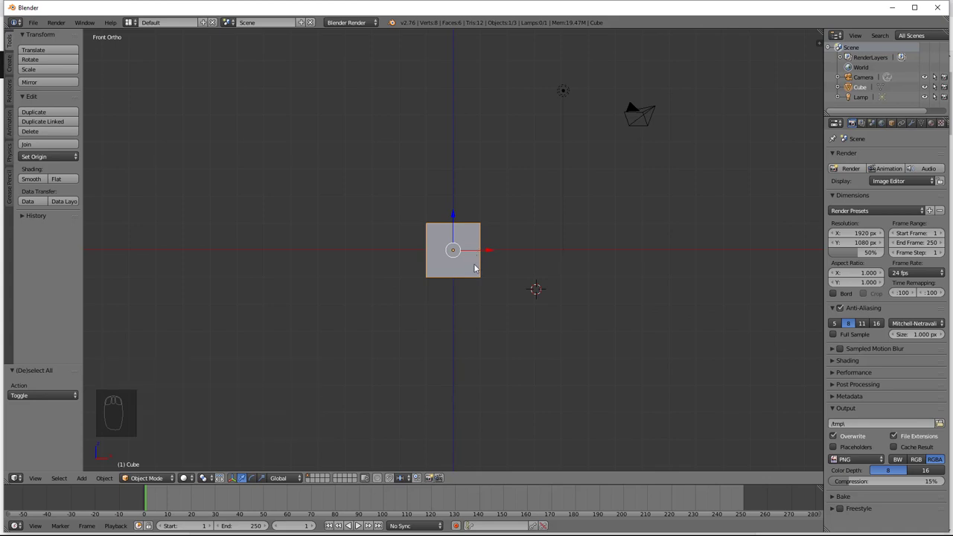
pyautogui.press('g')
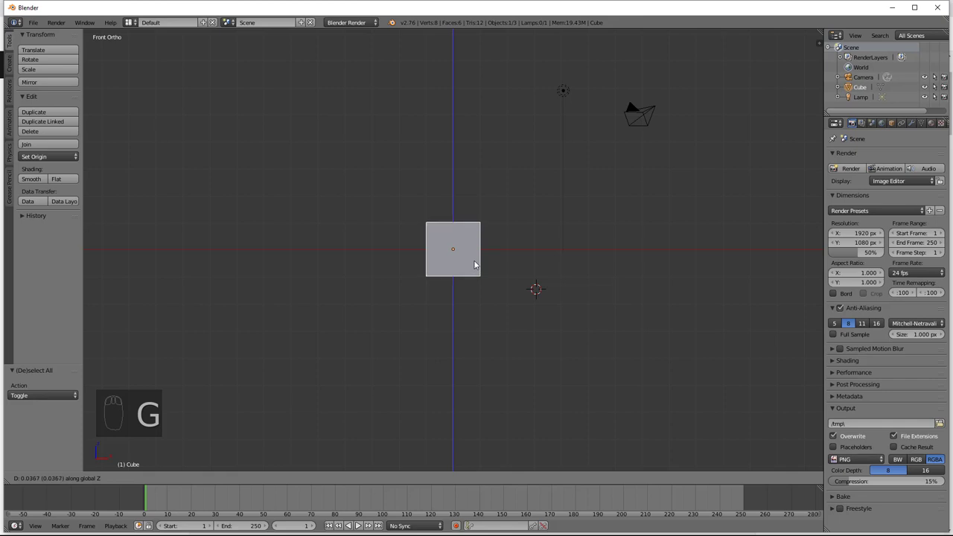
pyautogui.moveTo(488, 256); pyautogui.dragTo(460, 249)
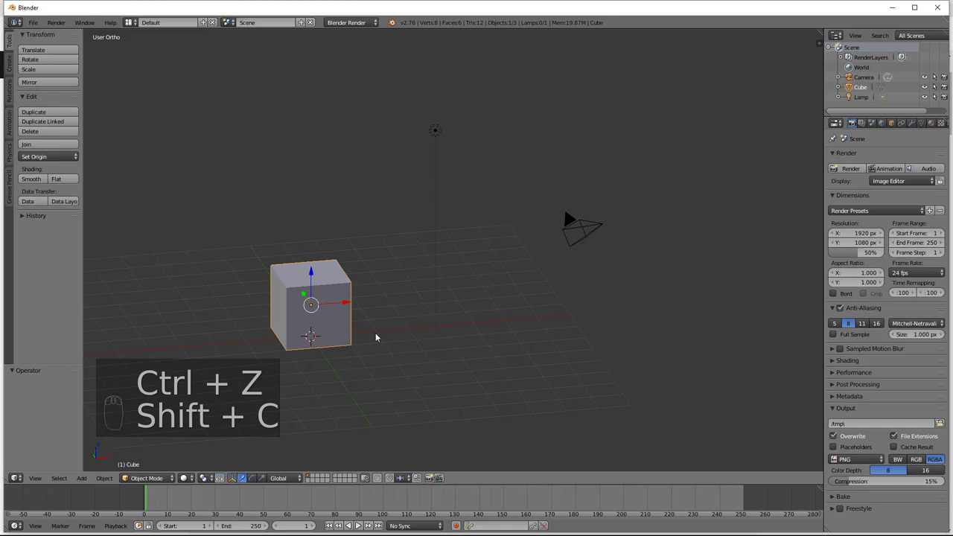
pyautogui.moveTo(454, 310); pyautogui.dragTo(528, 283)
# Add a new plane at the origin and frame the scene straight from the front.
pyautogui.press('shift+s')
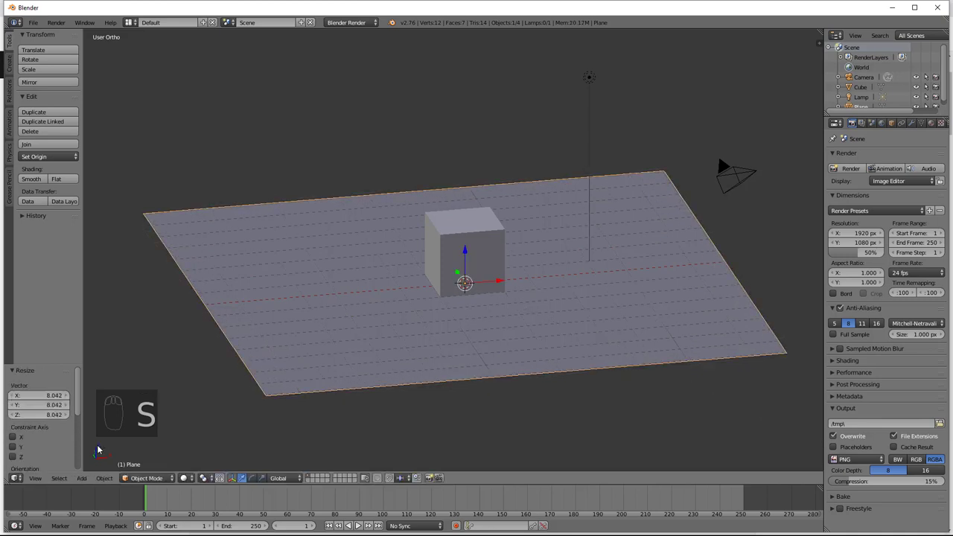
pyautogui.middleClick(433, 272)
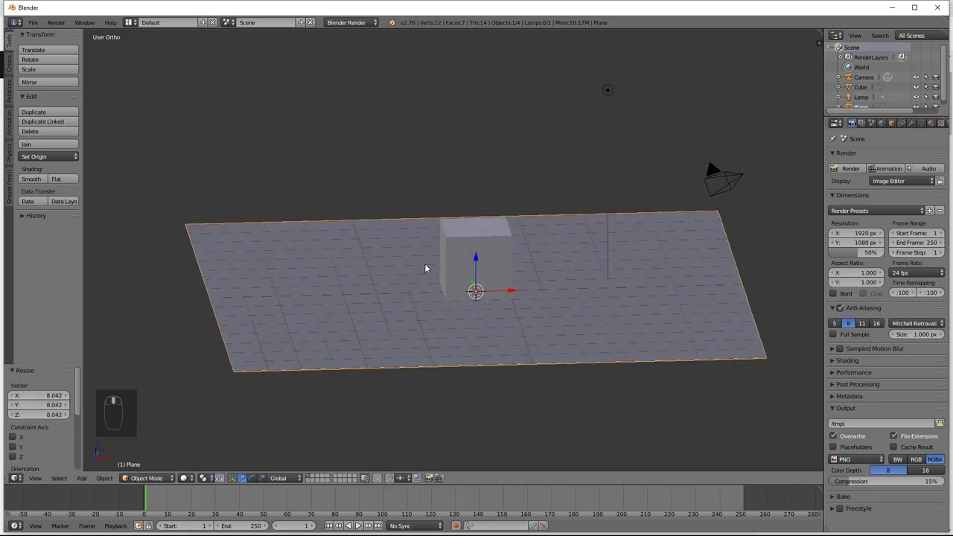
pyautogui.middleClick(436, 268)
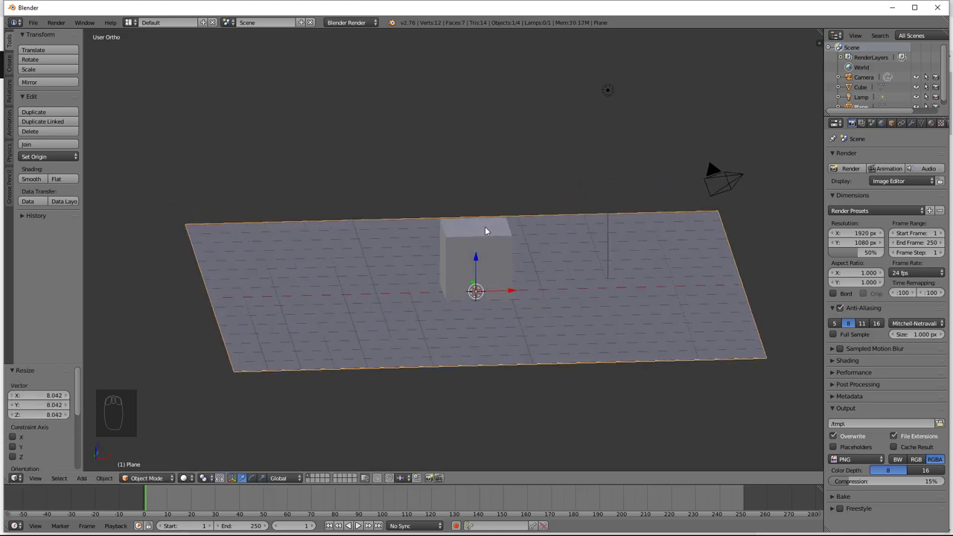
pyautogui.moveTo(495, 243); pyautogui.dragTo(496, 244)
pyautogui.scroll(3)
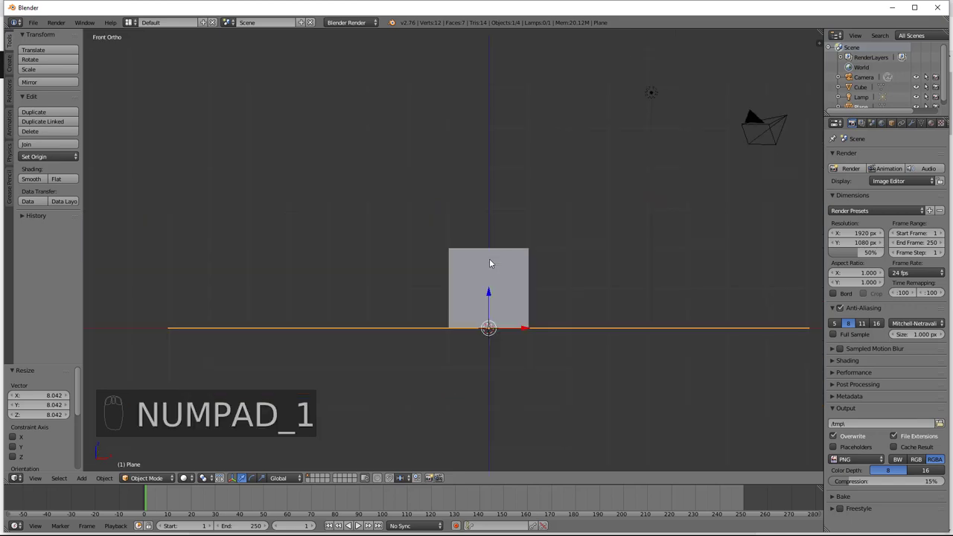
# Select the cube and enter edit mode on its mesh.
pyautogui.moveTo(492, 263); pyautogui.dragTo(492, 263)
pyautogui.press('Tab')
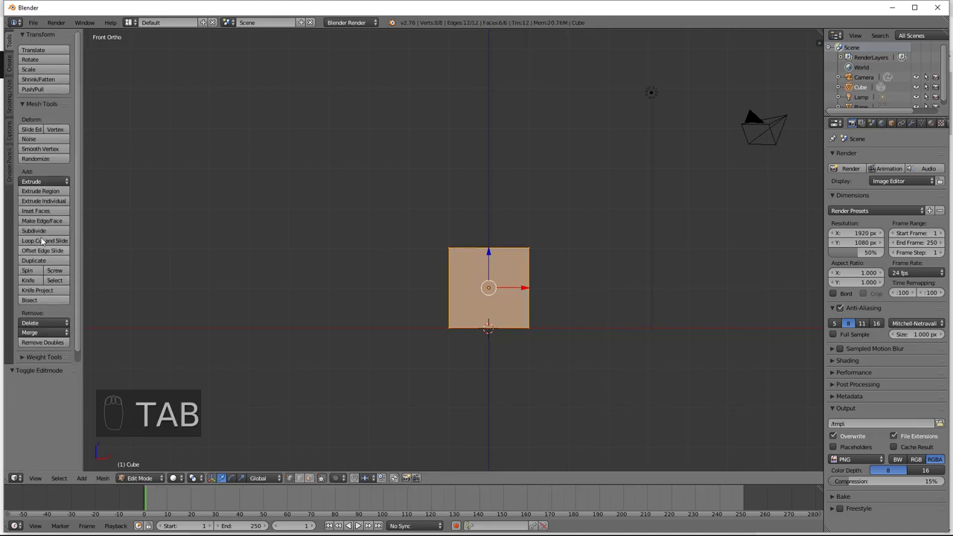
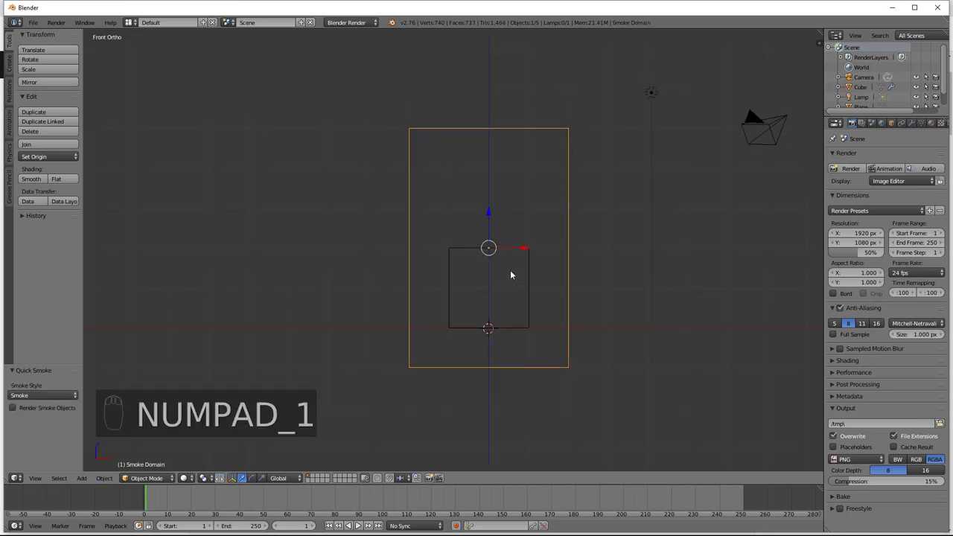
# Scrub the timeline to preview smoke rising from the cube, then return to the front view.
pyautogui.moveTo(572, 176); pyautogui.dragTo(507, 151)
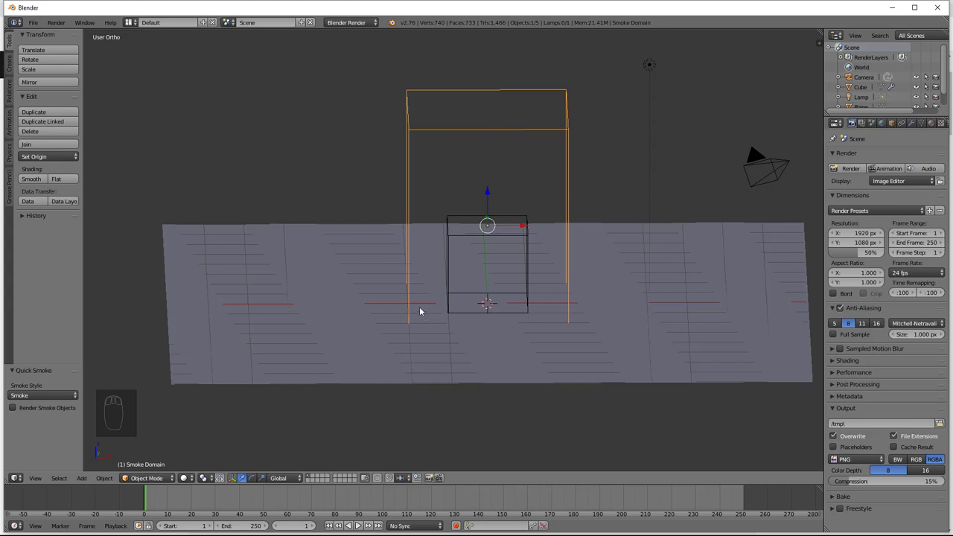
pyautogui.moveTo(477, 306); pyautogui.dragTo(362, 523)
pyautogui.moveTo(360, 529); pyautogui.dragTo(383, 484)
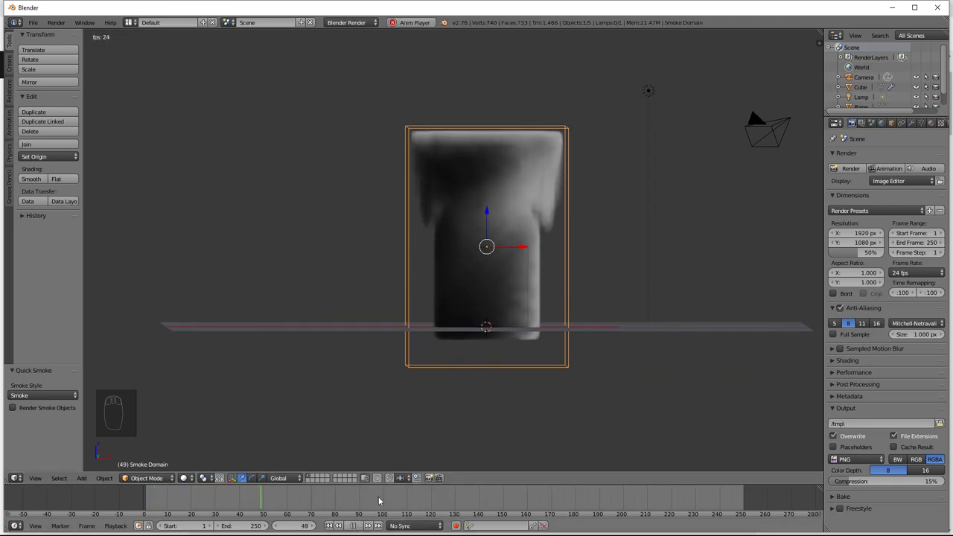
pyautogui.moveTo(358, 530); pyautogui.dragTo(491, 373)
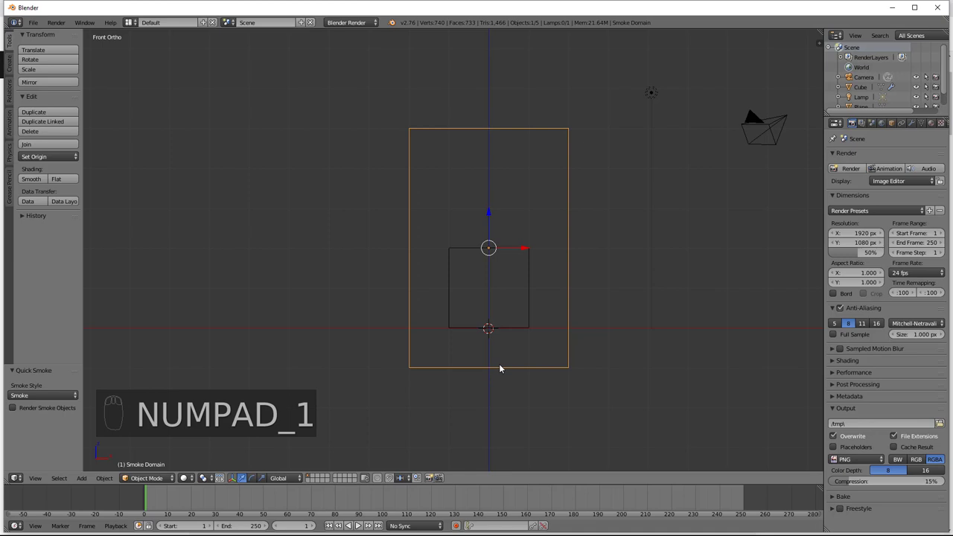
# Confirm raising the domain onto the plane and replay the smoke filling it.
pyautogui.press('g')
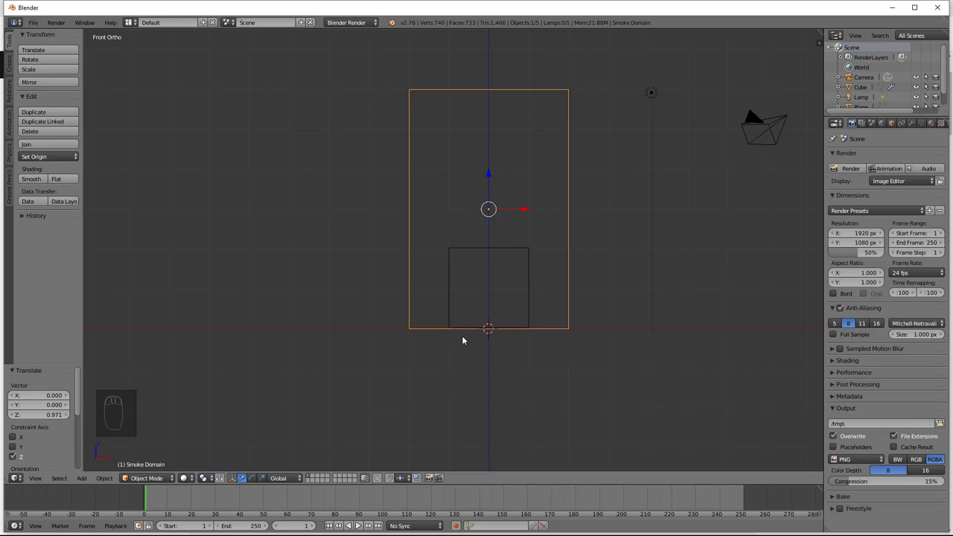
pyautogui.moveTo(335, 527); pyautogui.dragTo(360, 527)
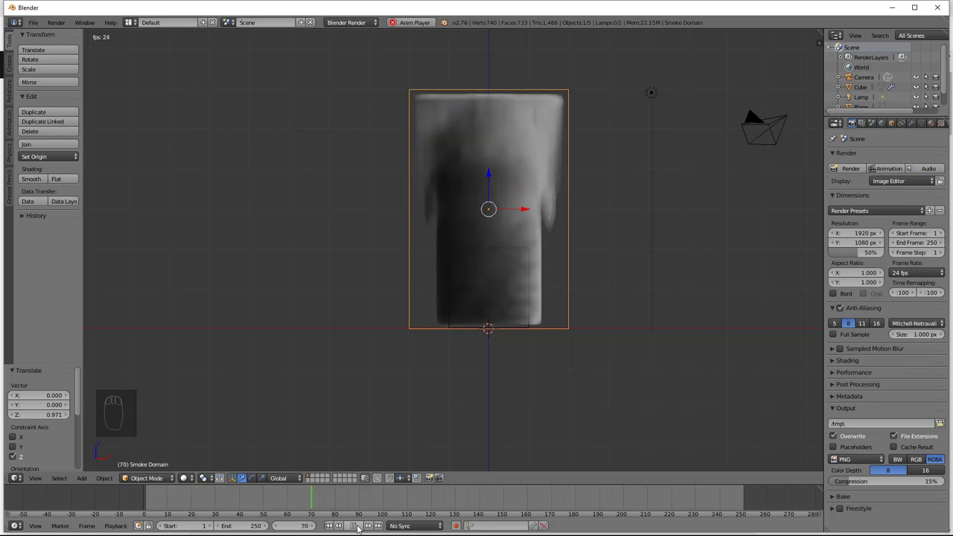
pyautogui.moveTo(360, 527); pyautogui.dragTo(513, 249)
pyautogui.moveTo(512, 249); pyautogui.dragTo(497, 272)
pyautogui.click(506, 278)
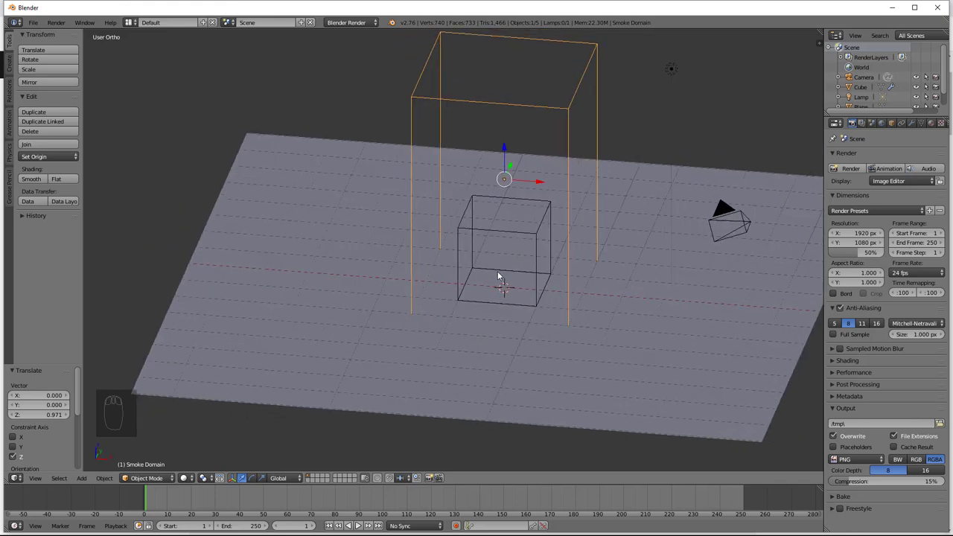
# Rewind and replay the playback while orbiting, then make the lower editor area taller.
pyautogui.moveTo(497, 254); pyautogui.dragTo(469, 486)
pyautogui.moveTo(467, 488); pyautogui.dragTo(369, 528)
pyautogui.moveTo(361, 529); pyautogui.dragTo(359, 529)
pyautogui.click(359, 529)
pyautogui.moveTo(514, 174); pyautogui.dragTo(526, 175)
pyautogui.click(526, 176)
pyautogui.middleClick(526, 176)
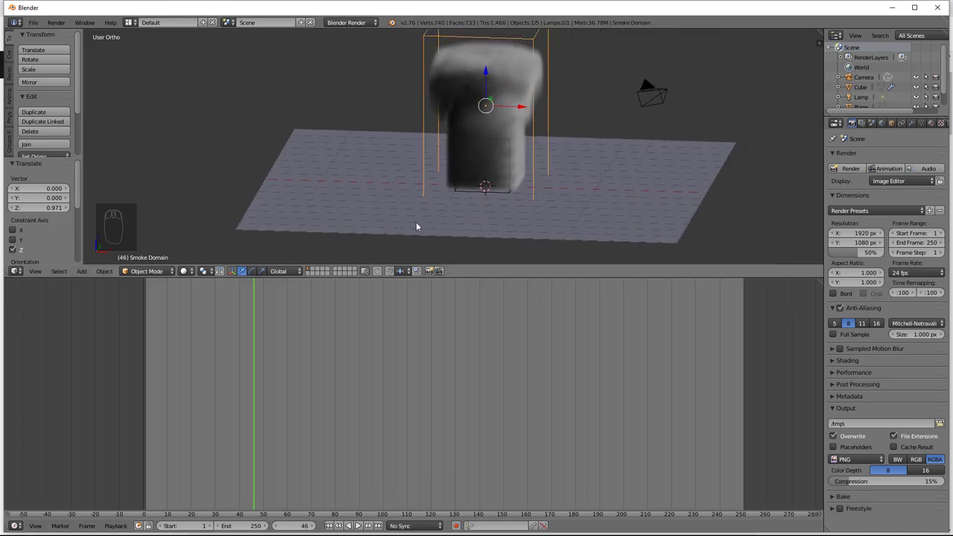
pyautogui.moveTo(21, 527); pyautogui.dragTo(48, 513)
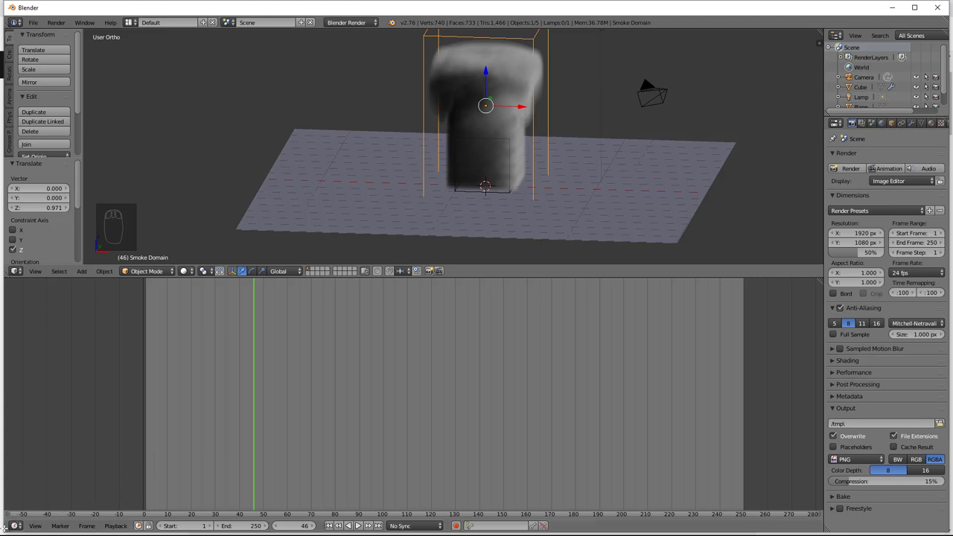
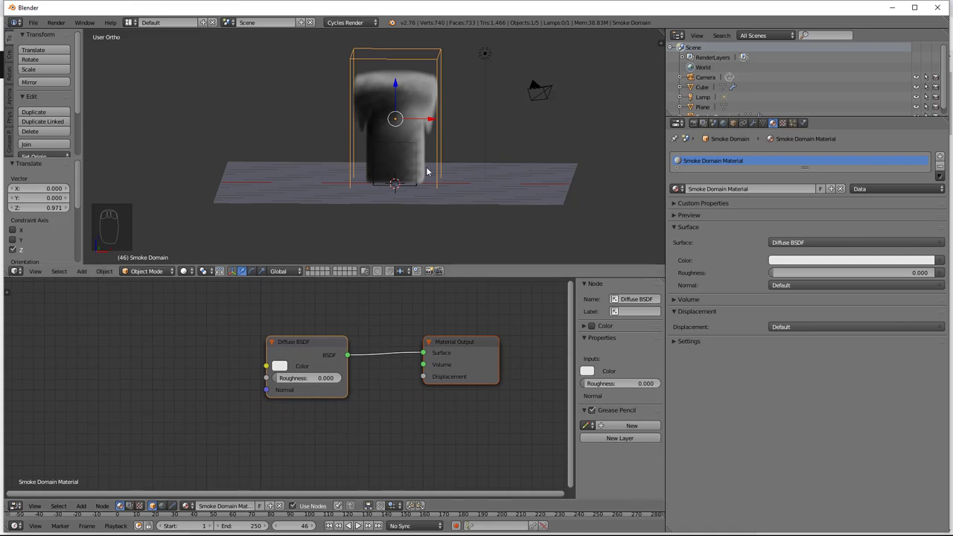
# Delete the smoke domain, select the cube and run Quick Smoke again under Cycles.
pyautogui.press('x')
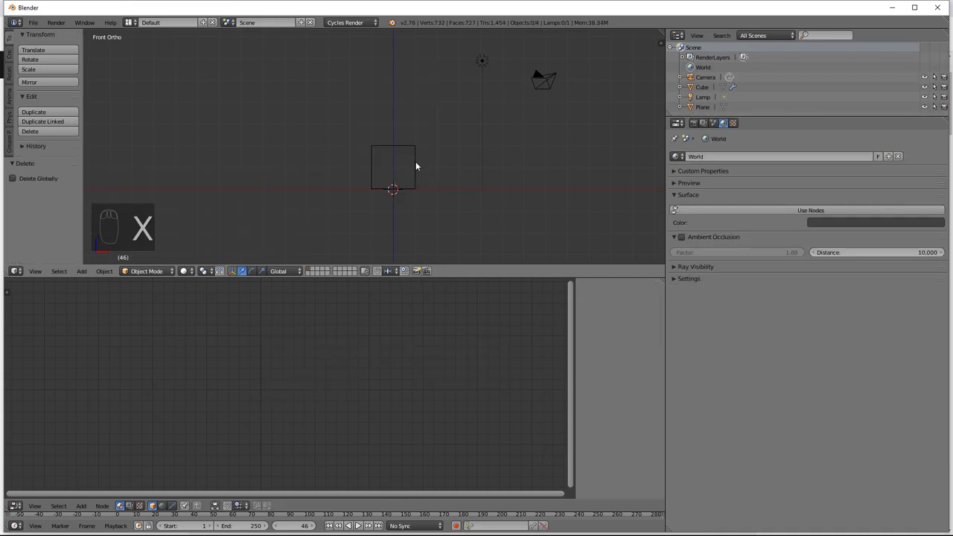
pyautogui.moveTo(418, 161); pyautogui.dragTo(110, 274)
pyautogui.moveTo(110, 275); pyautogui.dragTo(133, 402)
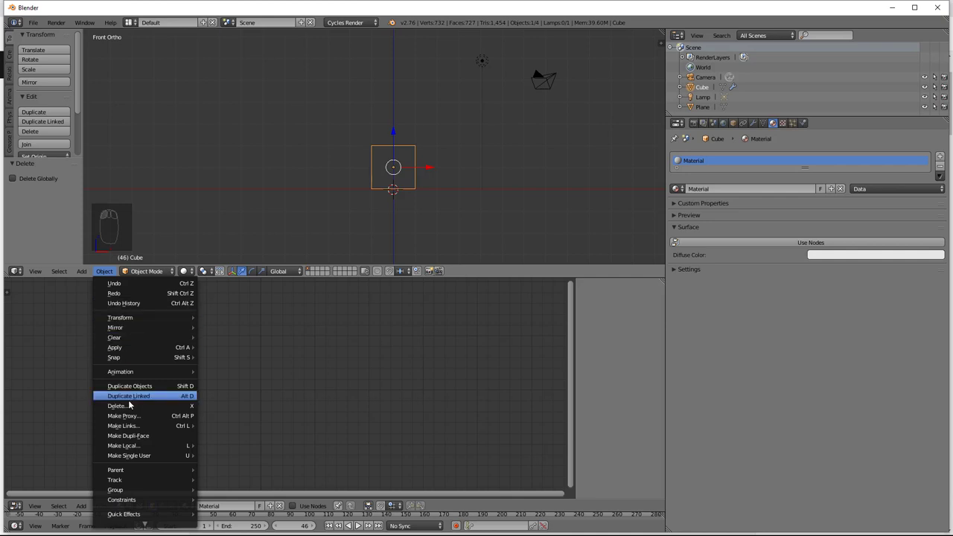
pyautogui.moveTo(108, 273); pyautogui.dragTo(145, 500)
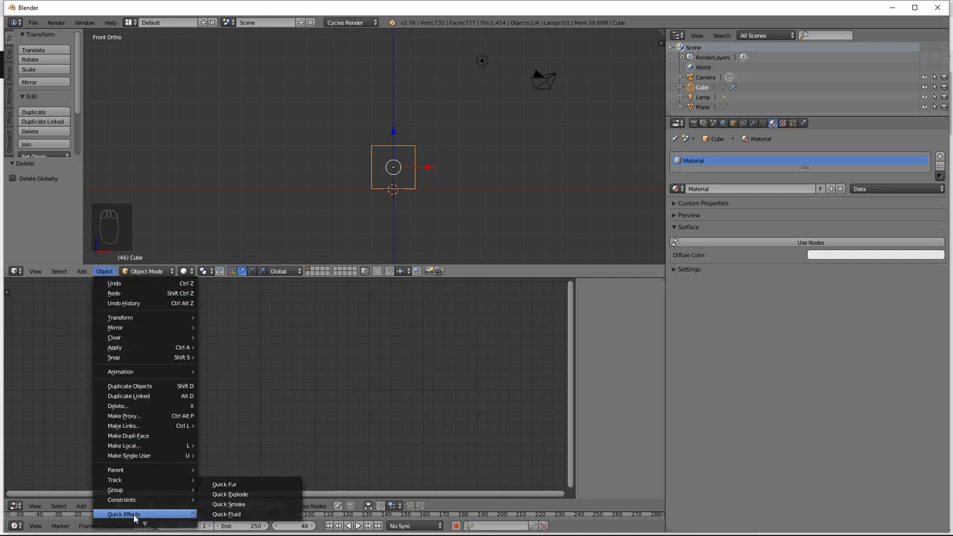
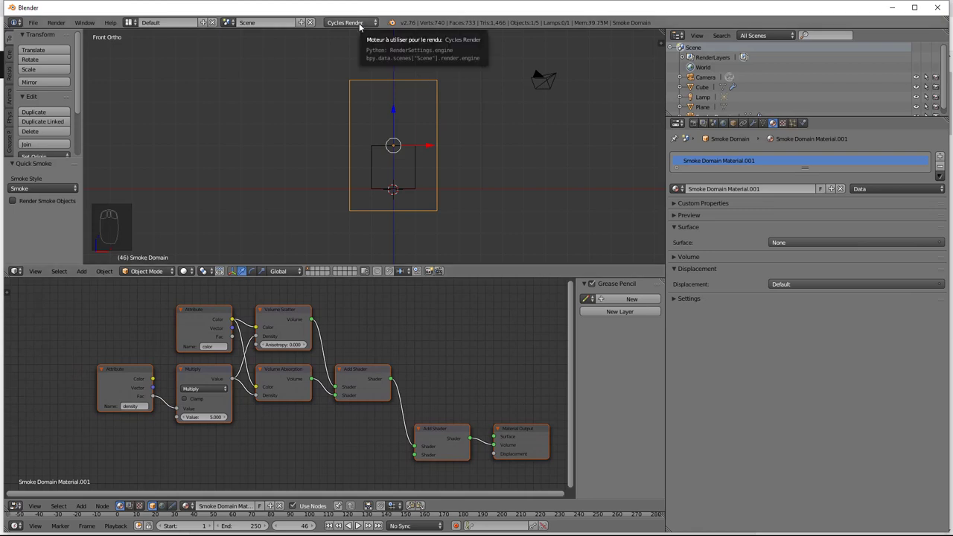
# Arrange the Add Shader and Material Output nodes in the domain's material node view.
pyautogui.middleClick(462, 343)
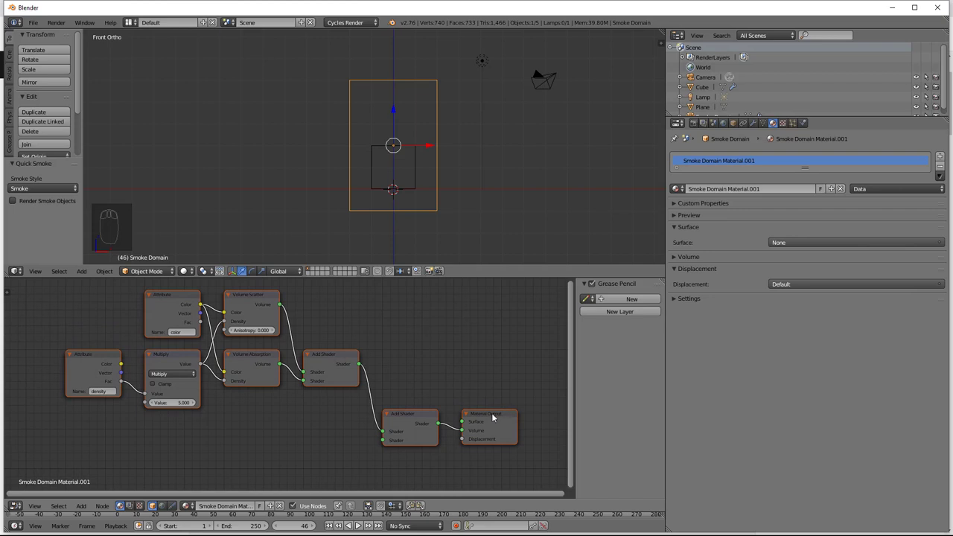
pyautogui.moveTo(497, 416); pyautogui.dragTo(402, 398)
pyautogui.middleClick(401, 398)
pyautogui.middleClick(416, 342)
pyautogui.middleClick(417, 364)
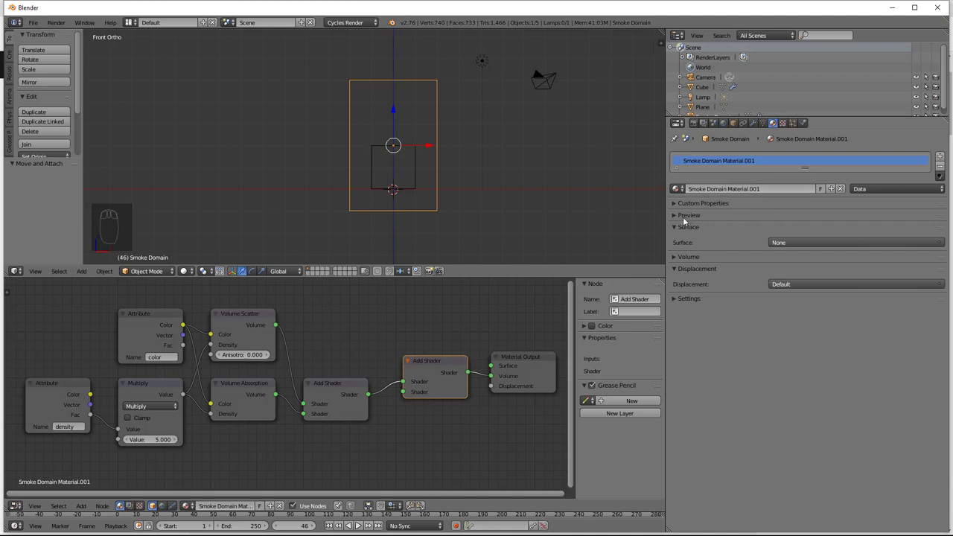
pyautogui.moveTo(675, 230); pyautogui.dragTo(674, 231)
pyautogui.moveTo(674, 231); pyautogui.dragTo(461, 353)
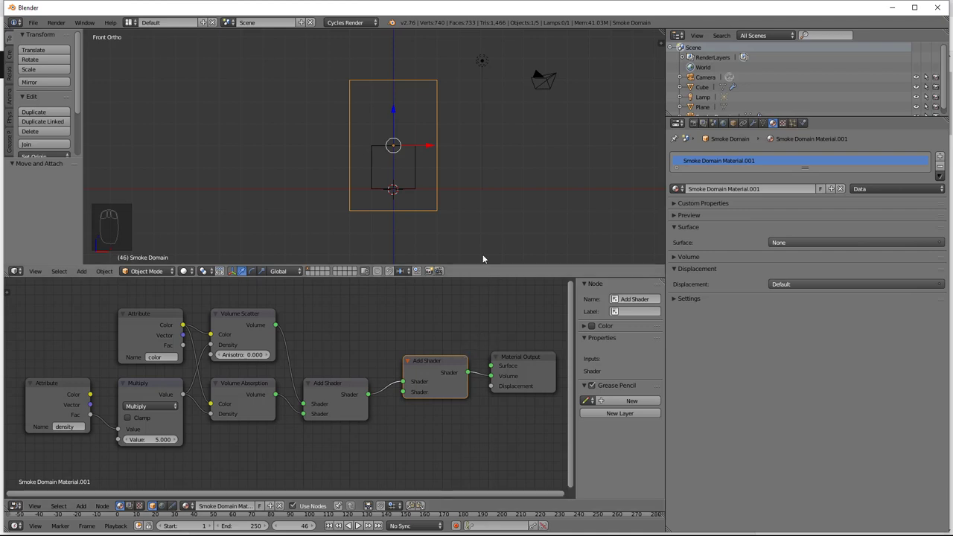
# Orbit the 3D view around the cube and the new smoke domain.
pyautogui.moveTo(469, 222); pyautogui.dragTo(438, 224)
pyautogui.moveTo(439, 225); pyautogui.dragTo(925, 111)
pyautogui.moveTo(917, 107); pyautogui.dragTo(488, 235)
pyautogui.moveTo(516, 228); pyautogui.dragTo(483, 195)
pyautogui.moveTo(483, 195); pyautogui.dragTo(485, 192)
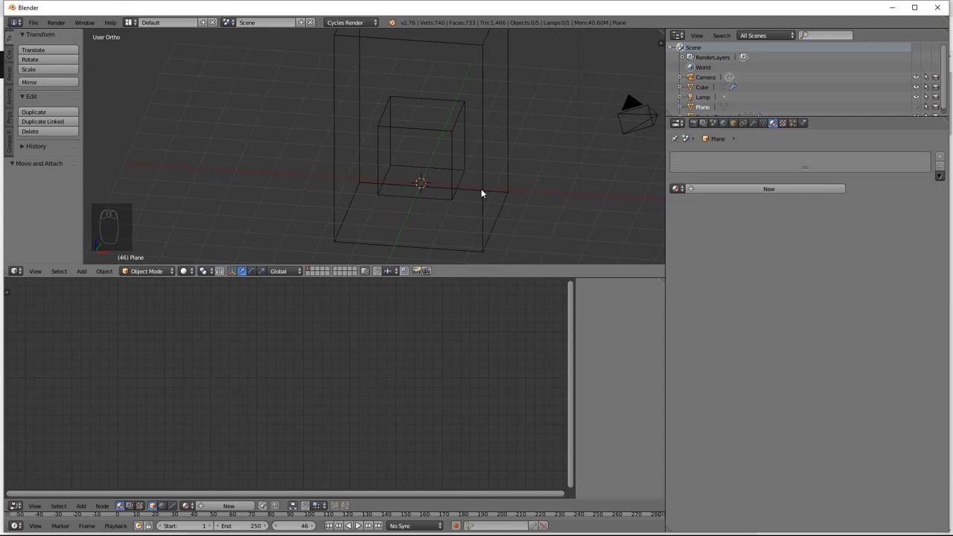
# Select the Smoke Domain object and show its Smoke Domain physics panel.
pyautogui.moveTo(364, 244); pyautogui.dragTo(336, 340)
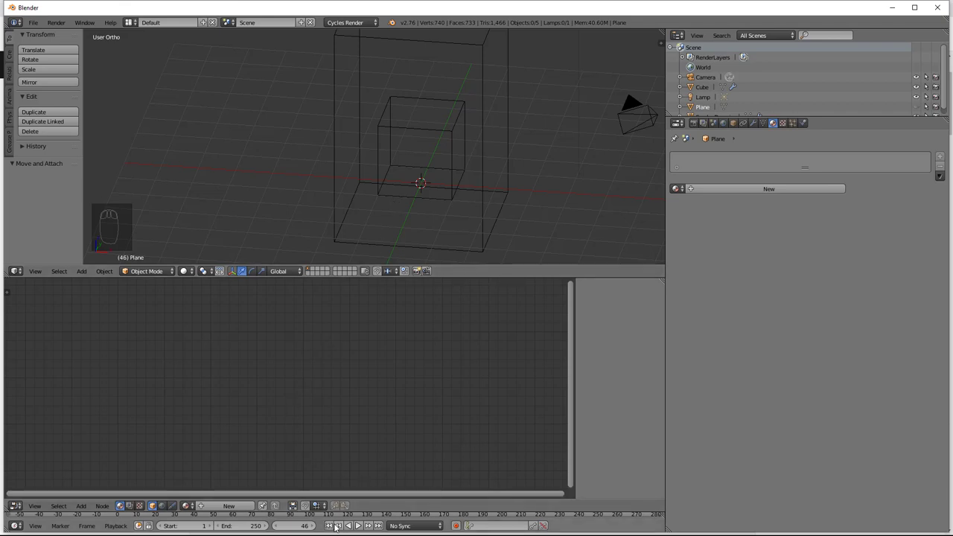
pyautogui.moveTo(333, 527); pyautogui.dragTo(804, 125)
pyautogui.moveTo(805, 125); pyautogui.dragTo(504, 209)
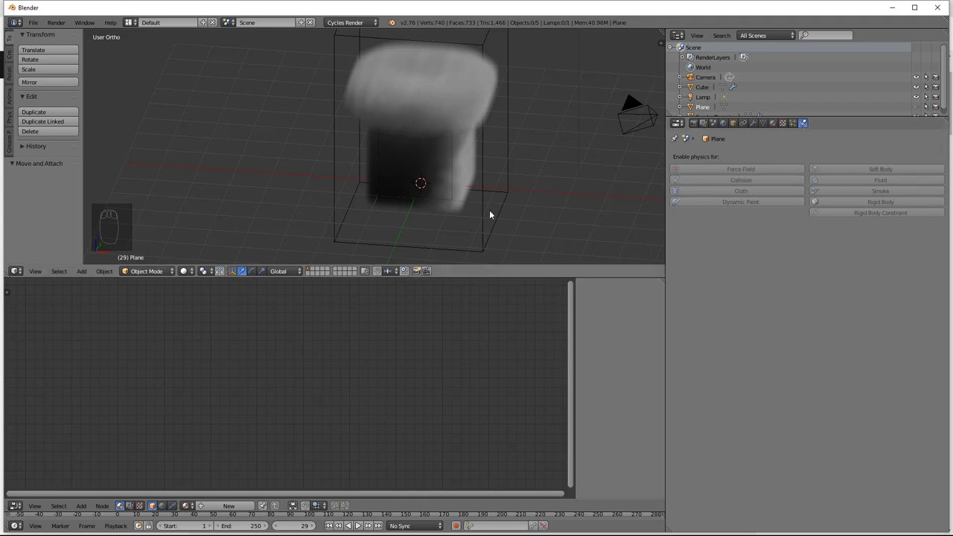
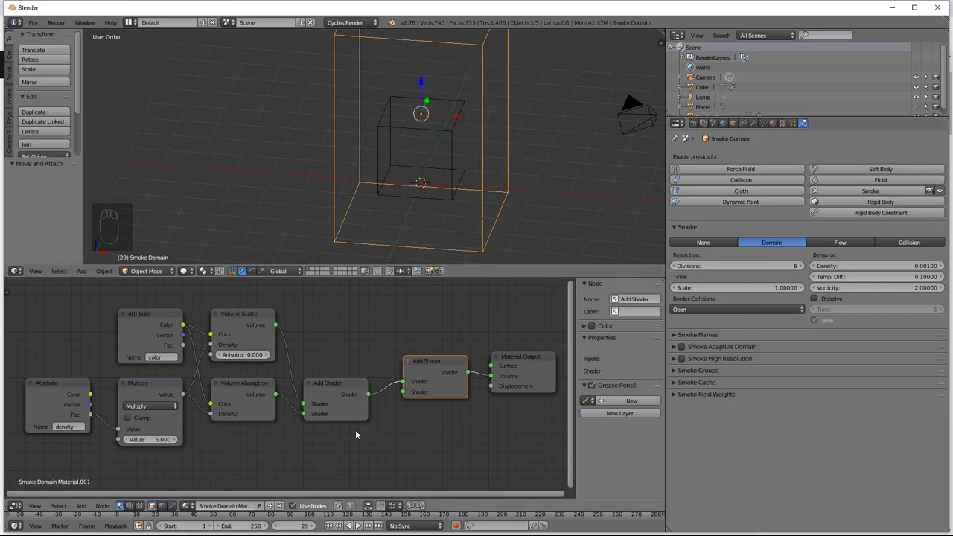
# Raise the smoke domain resolution through 32 up to 64 divisions.
pyautogui.moveTo(331, 529); pyautogui.dragTo(464, 209)
pyautogui.middleClick(464, 210)
pyautogui.moveTo(389, 145); pyautogui.dragTo(379, 176)
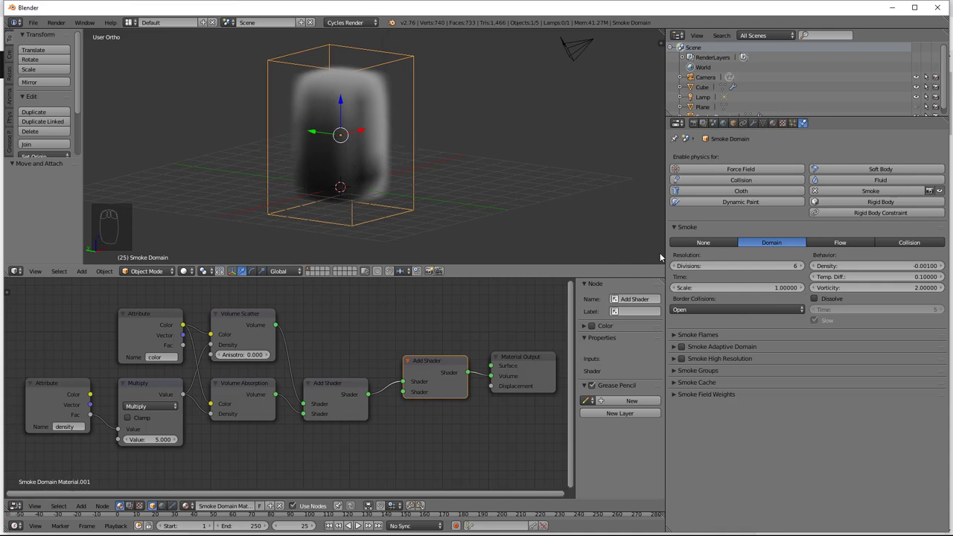
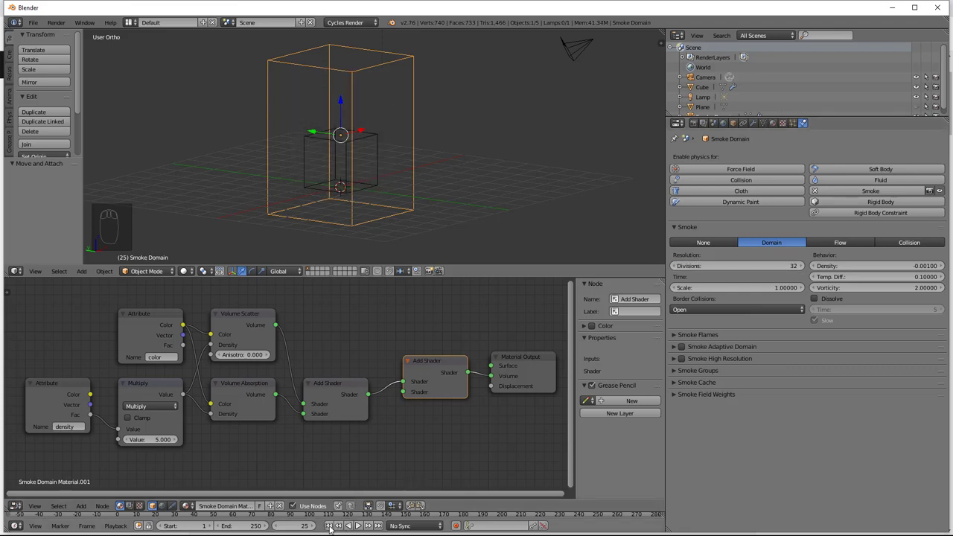
pyautogui.moveTo(332, 528); pyautogui.dragTo(360, 529)
pyautogui.moveTo(361, 529); pyautogui.dragTo(755, 269)
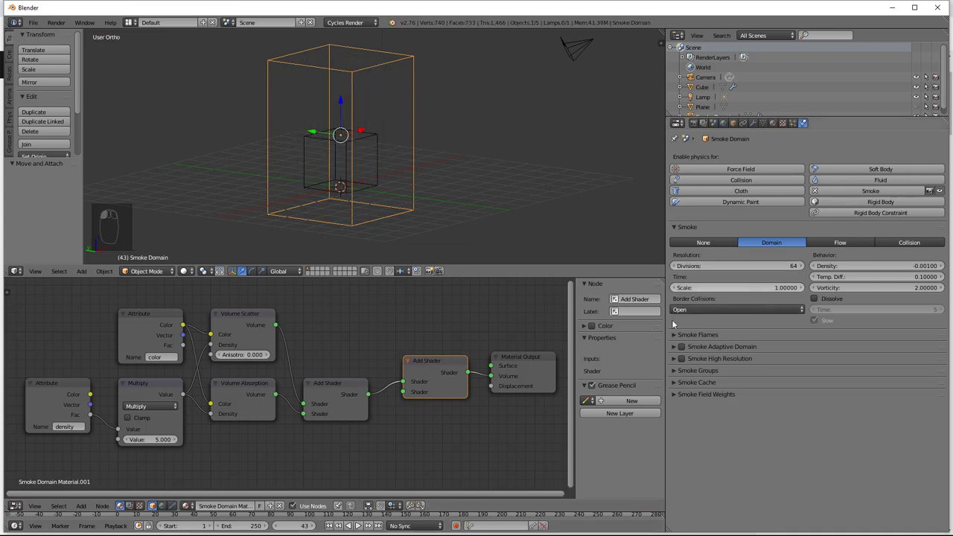
# Add a second cube to the scene.
pyautogui.moveTo(333, 528); pyautogui.dragTo(308, 203)
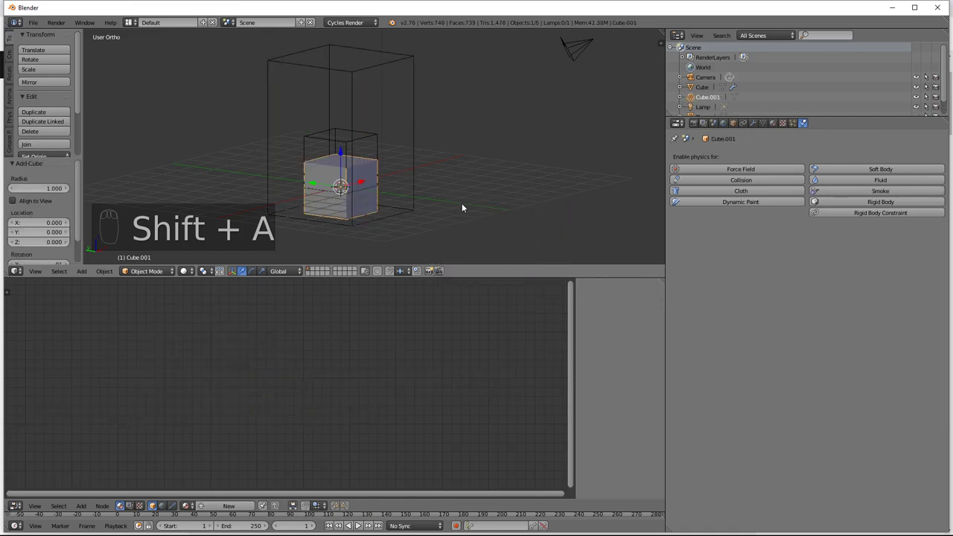
# Move the new cube beside the domain, shrink it to about a fifth and relocate it.
pyautogui.press('g')
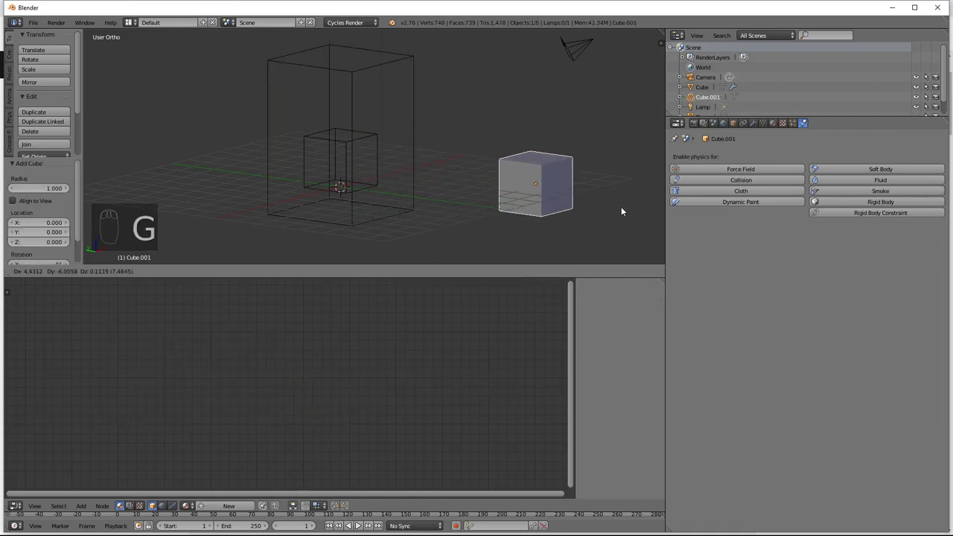
pyautogui.moveTo(735, 125); pyautogui.dragTo(678, 394)
pyautogui.moveTo(678, 395); pyautogui.dragTo(563, 223)
pyautogui.moveTo(563, 224); pyautogui.dragTo(525, 188)
pyautogui.press('s')
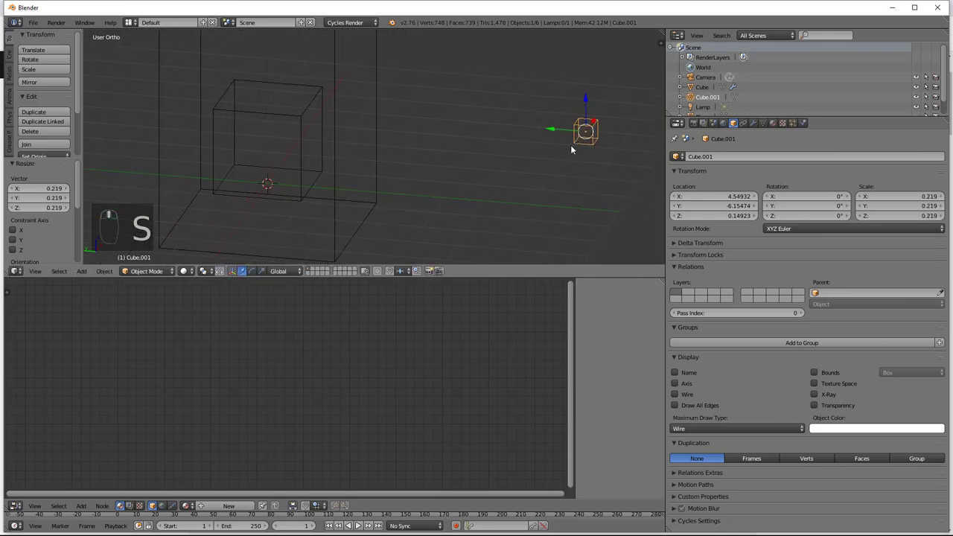
pyautogui.press('g')
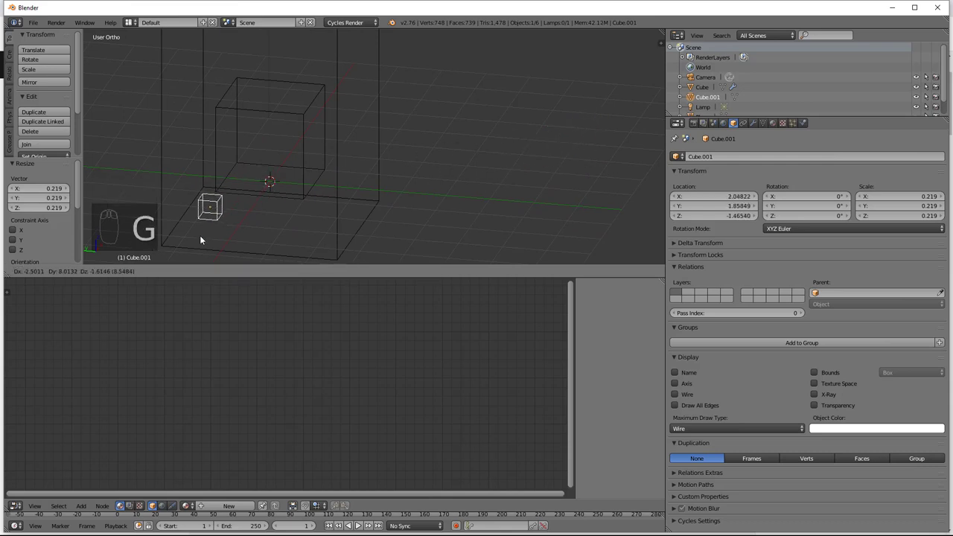
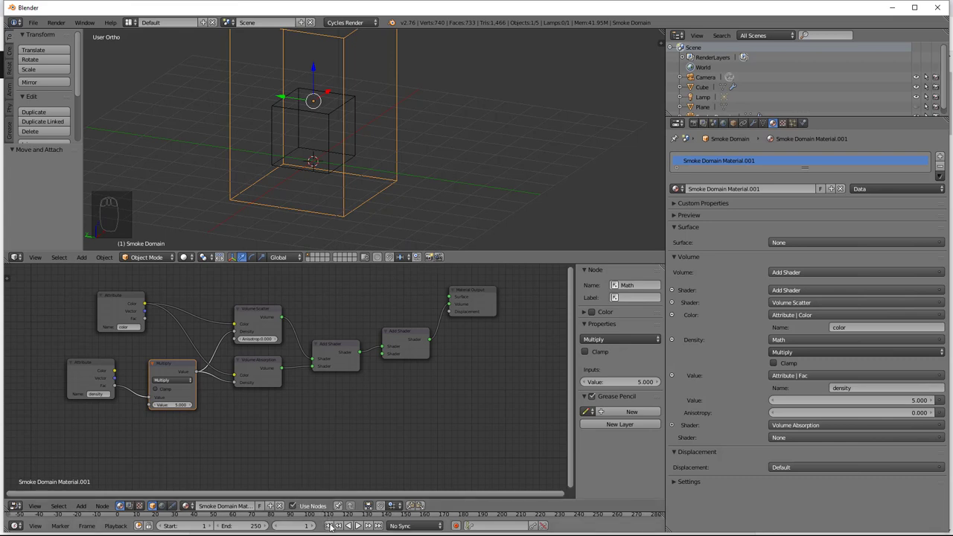
# Open the domain borders and enable smoke Dissolve with Time 5.
pyautogui.moveTo(334, 528); pyautogui.dragTo(407, 176)
pyautogui.moveTo(407, 176); pyautogui.dragTo(720, 225)
pyautogui.moveTo(805, 126); pyautogui.dragTo(769, 294)
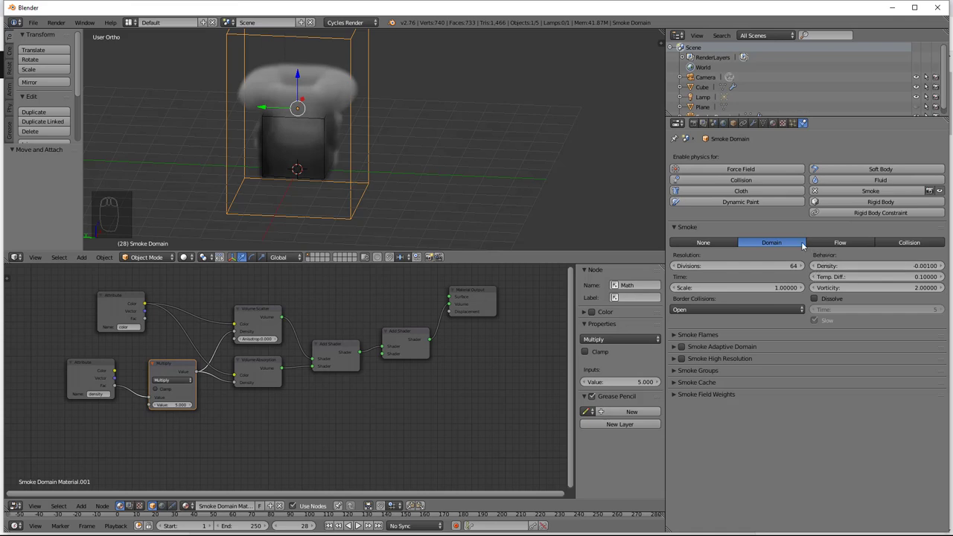
pyautogui.moveTo(678, 349); pyautogui.dragTo(713, 444)
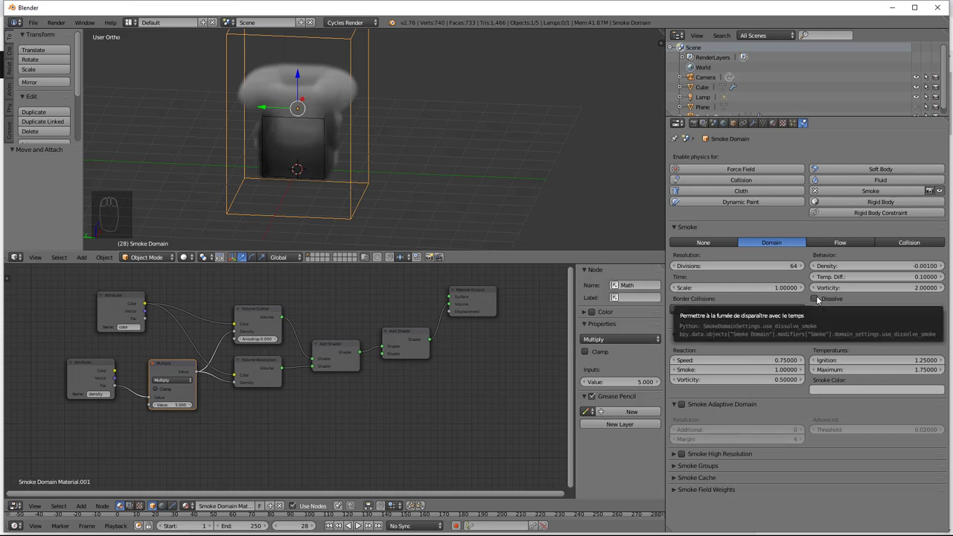
pyautogui.moveTo(819, 299); pyautogui.dragTo(363, 529)
pyautogui.click(363, 529)
pyautogui.moveTo(361, 530); pyautogui.dragTo(846, 315)
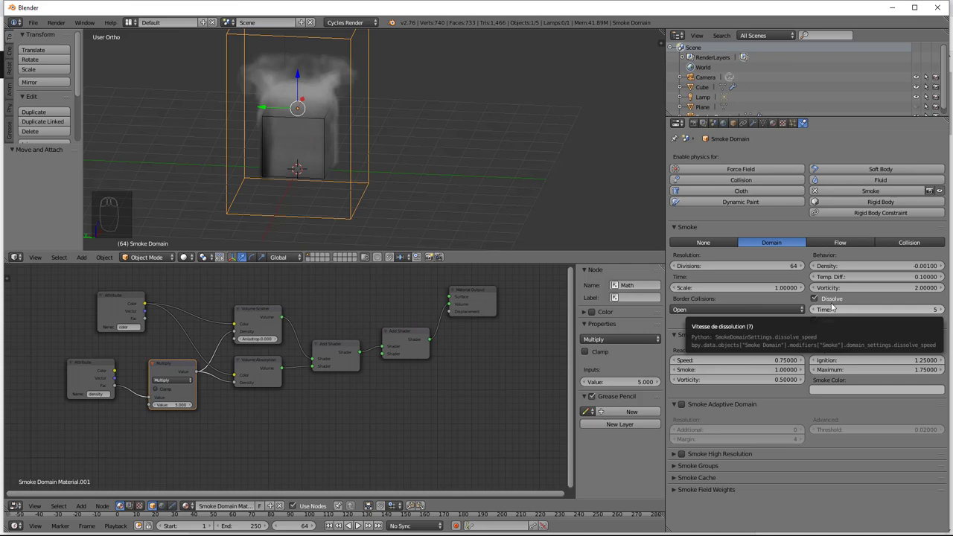
# Tick Slow dissolve, set the cube's Flow Type to Fire + Smoke and play the result.
pyautogui.moveTo(327, 162); pyautogui.dragTo(797, 283)
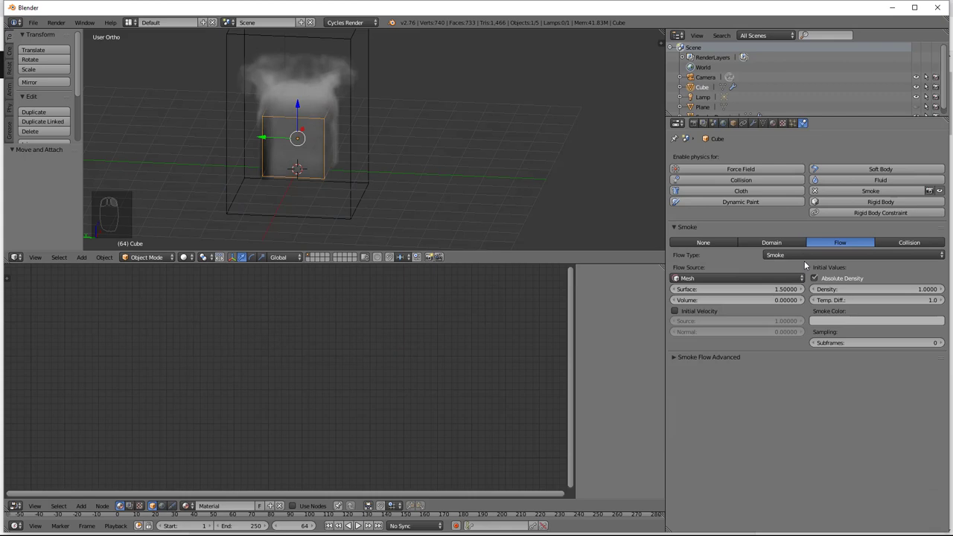
pyautogui.moveTo(789, 257); pyautogui.dragTo(782, 224)
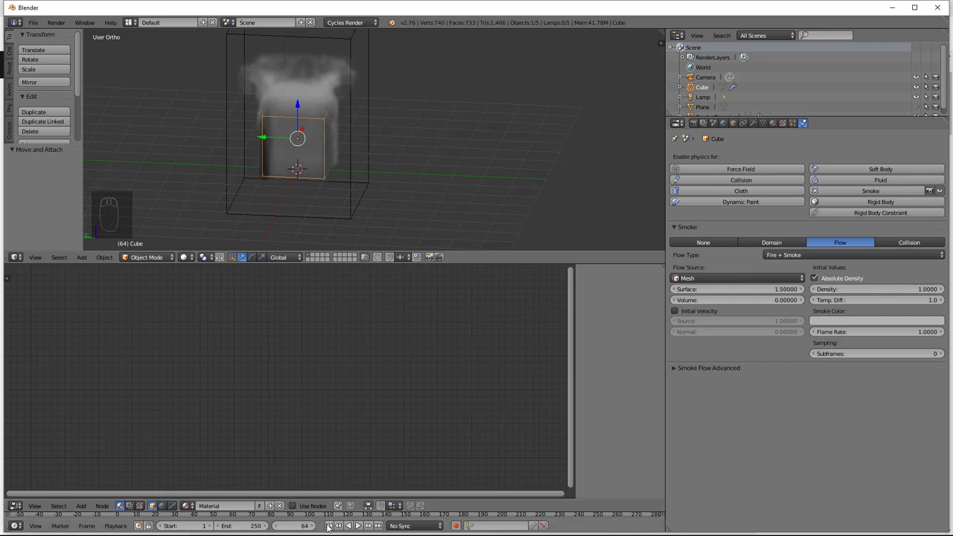
pyautogui.moveTo(334, 526); pyautogui.dragTo(362, 529)
pyautogui.moveTo(363, 529); pyautogui.dragTo(363, 530)
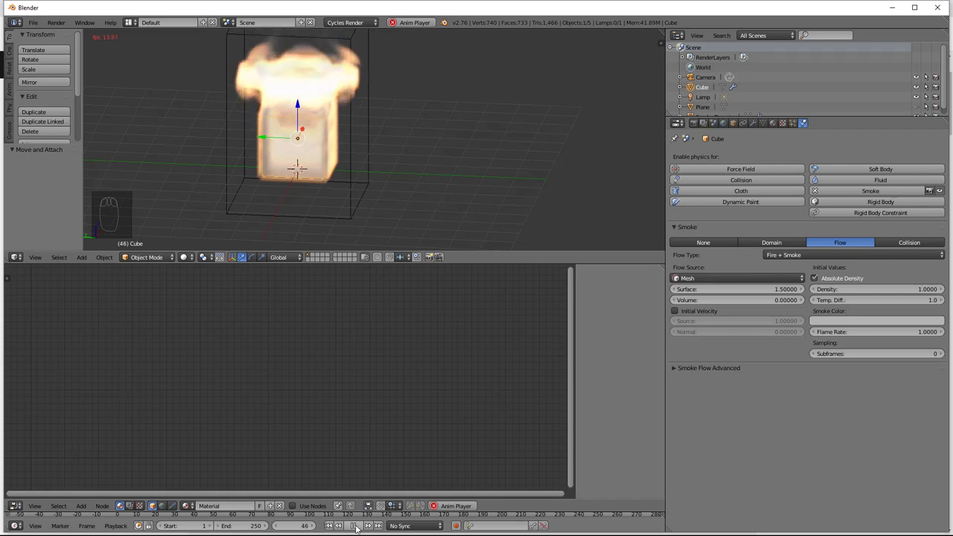
# Select the smoke domain and add an Emission node to its material.
pyautogui.moveTo(357, 522); pyautogui.dragTo(362, 230)
pyautogui.rightClick(354, 213)
pyautogui.moveTo(387, 404); pyautogui.dragTo(463, 326)
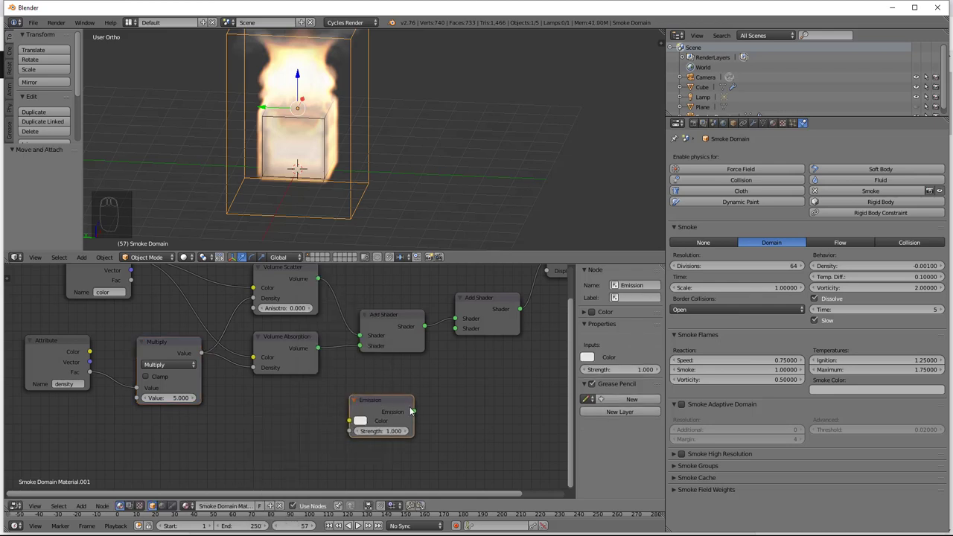
# Duplicate the Attribute node as 'flame' and feed it through a Multiply-by-5 into Emission Strength.
pyautogui.moveTo(418, 411); pyautogui.dragTo(182, 435)
pyautogui.moveTo(64, 343); pyautogui.dragTo(66, 343)
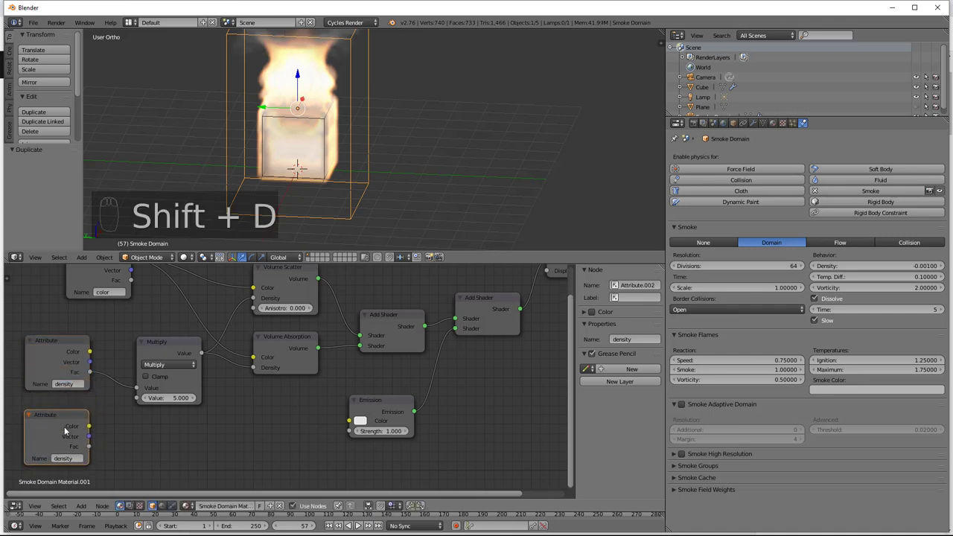
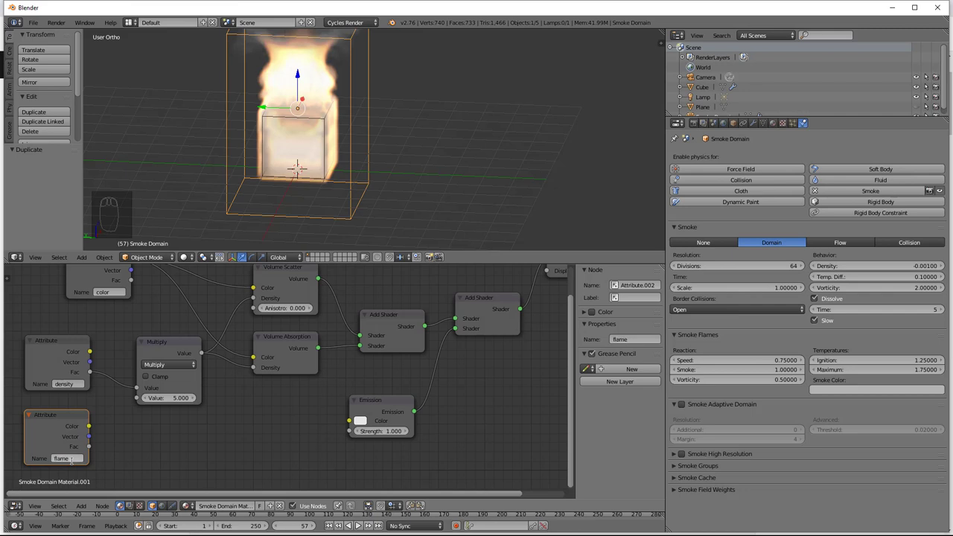
pyautogui.moveTo(163, 342); pyautogui.dragTo(164, 343)
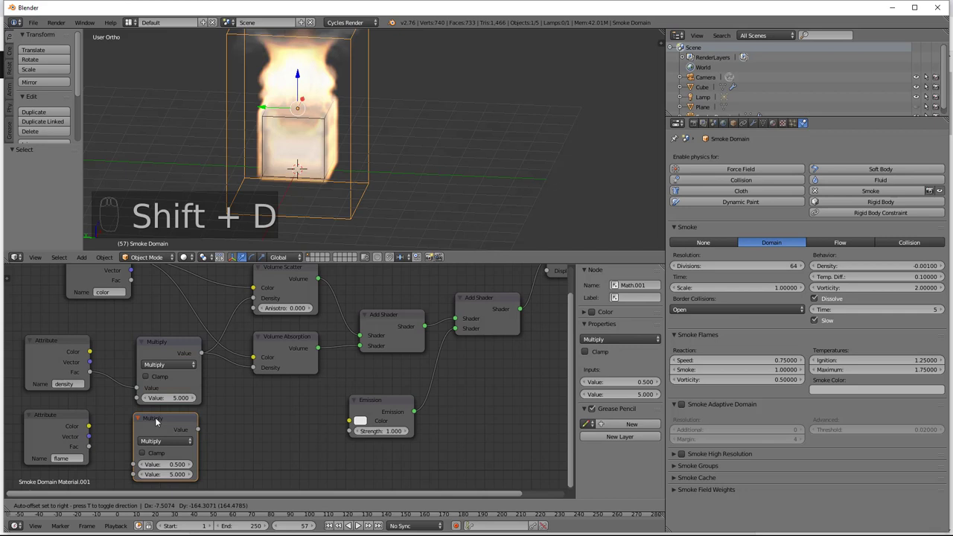
pyautogui.moveTo(93, 446); pyautogui.dragTo(169, 436)
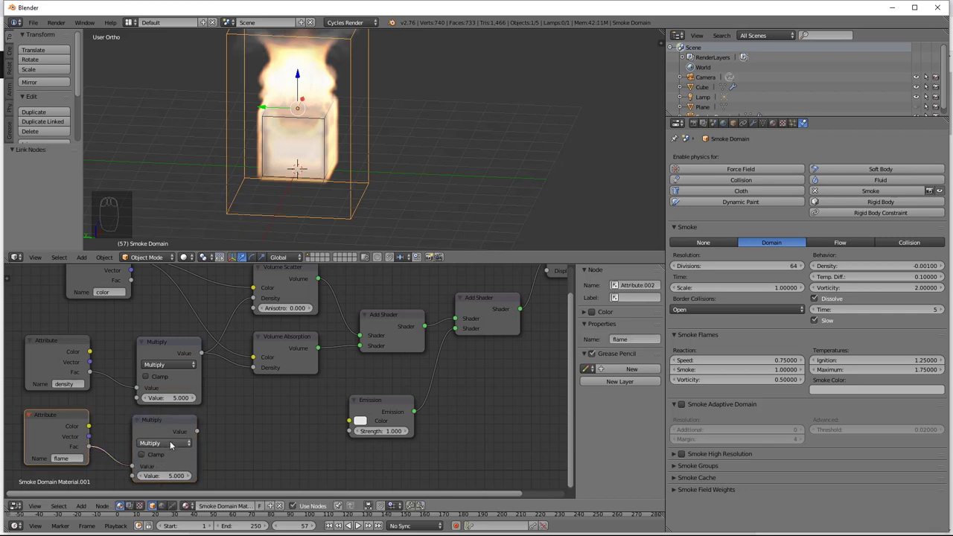
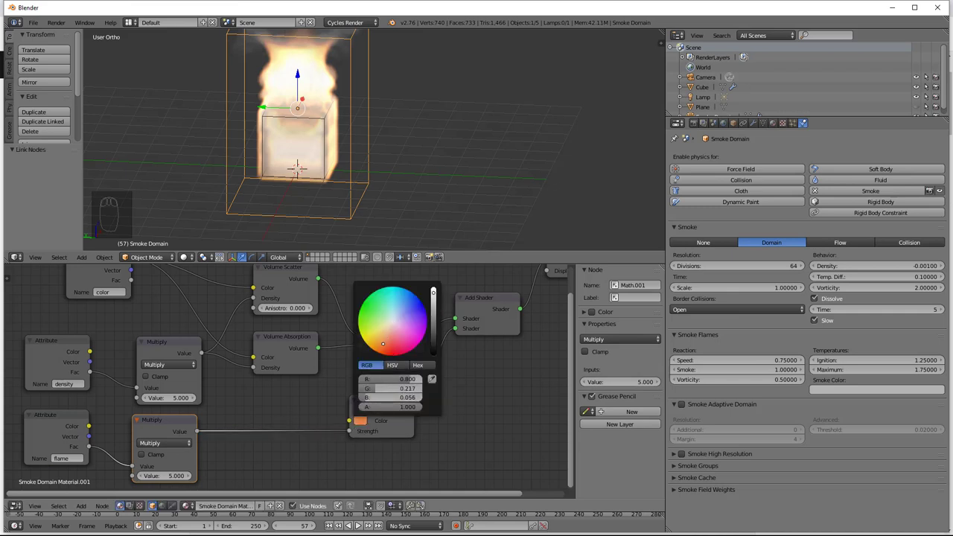
# Give the Emission shader an orange colour and check the Cycles preview.
pyautogui.click(319, 398)
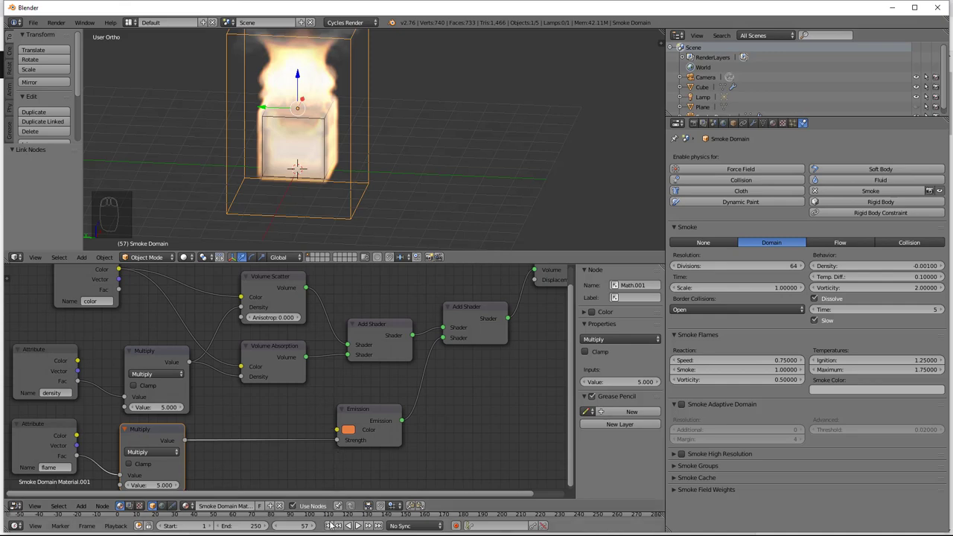
pyautogui.moveTo(332, 530); pyautogui.dragTo(192, 260)
# Return the viewport from Rendered to solid shading and widen the Properties editor.
pyautogui.moveTo(193, 256); pyautogui.dragTo(214, 195)
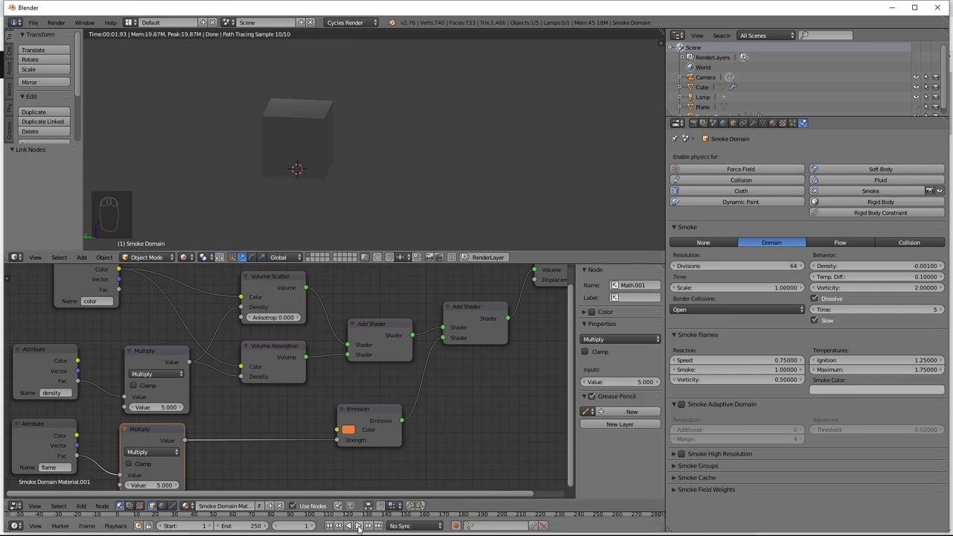
pyautogui.moveTo(362, 528); pyautogui.dragTo(362, 528)
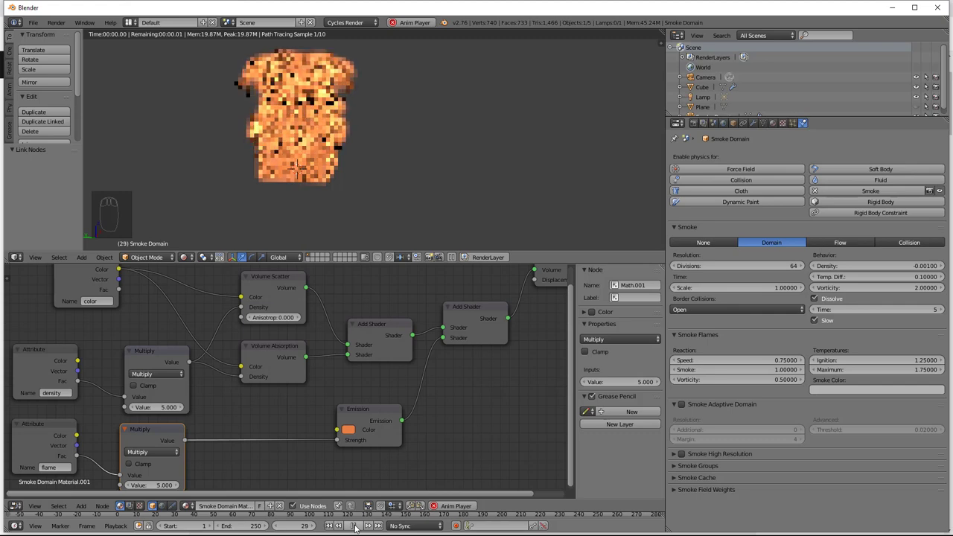
pyautogui.moveTo(391, 294); pyautogui.dragTo(427, 163)
pyautogui.middleClick(428, 163)
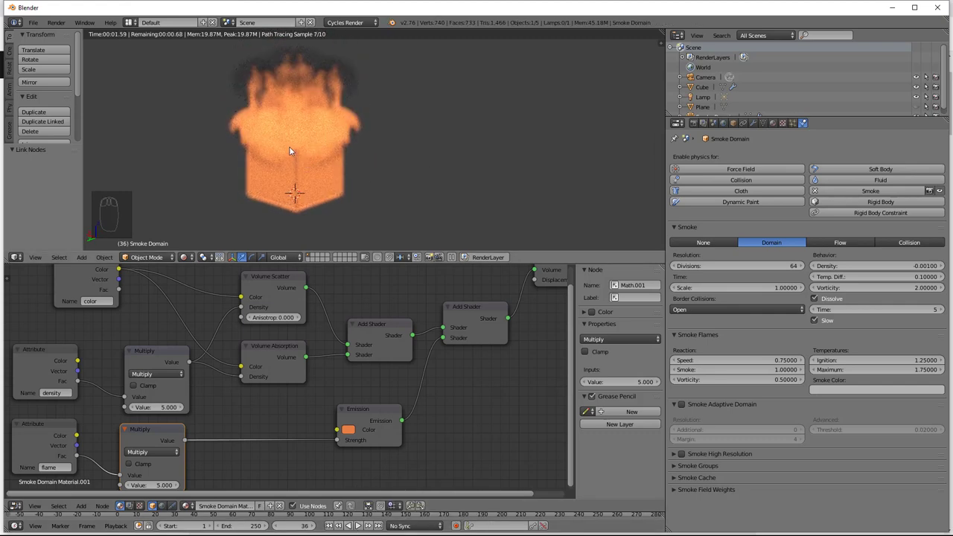
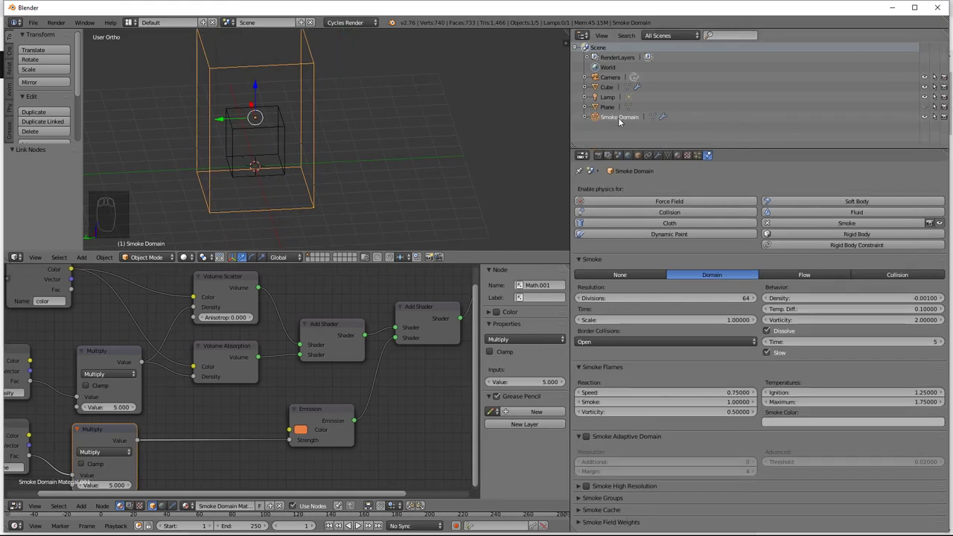
# Pan across the smoke material to review the emission and attribute nodes.
pyautogui.moveTo(357, 140); pyautogui.dragTo(284, 161)
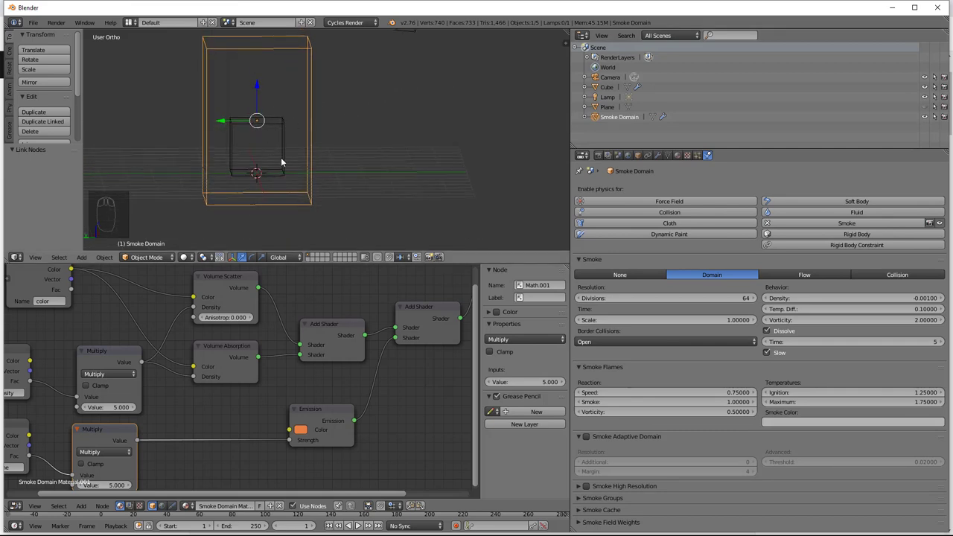
pyautogui.moveTo(359, 398); pyautogui.dragTo(357, 386)
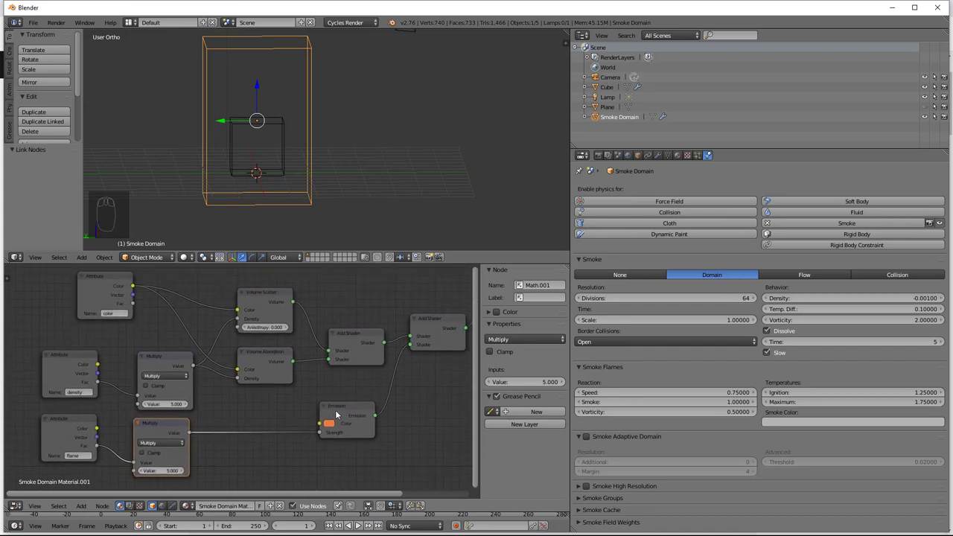
pyautogui.moveTo(343, 409); pyautogui.dragTo(270, 439)
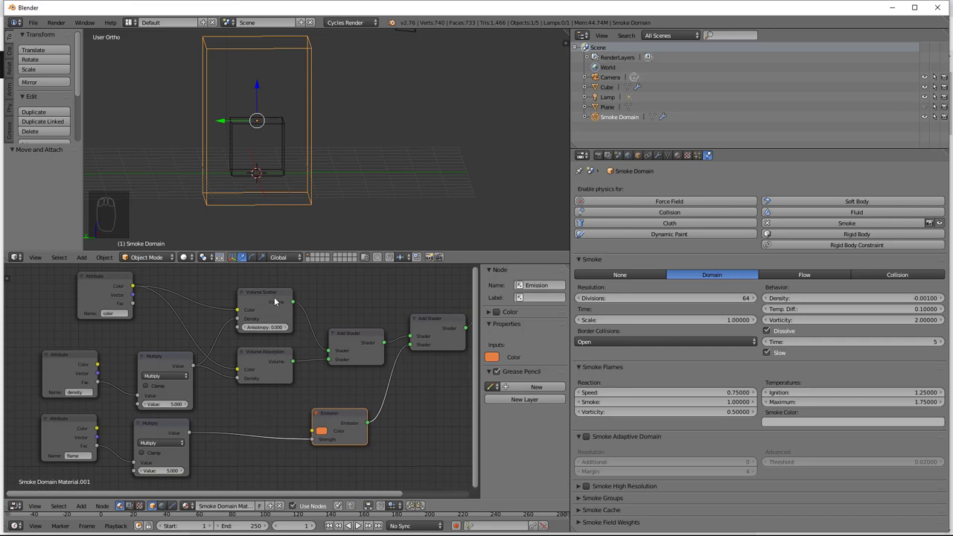
pyautogui.moveTo(85, 279); pyautogui.dragTo(261, 318)
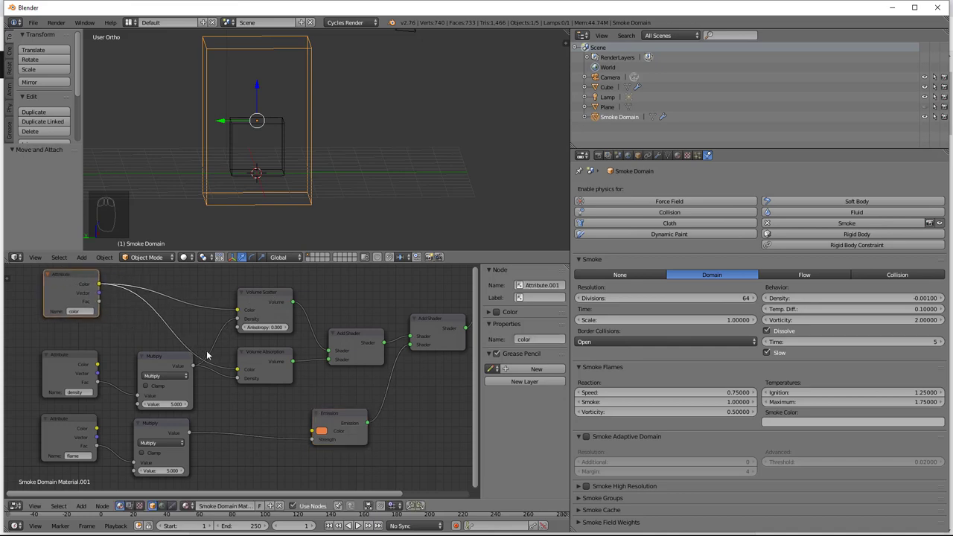
pyautogui.moveTo(172, 356); pyautogui.dragTo(216, 334)
# Review the material output node, then switch the Properties editor to World settings.
pyautogui.moveTo(376, 371); pyautogui.dragTo(359, 393)
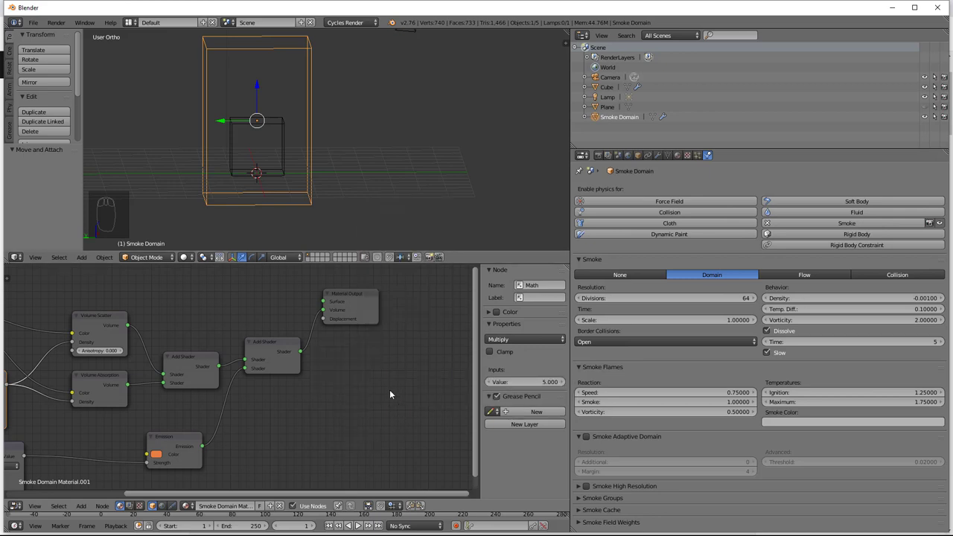
pyautogui.moveTo(384, 369); pyautogui.dragTo(402, 370)
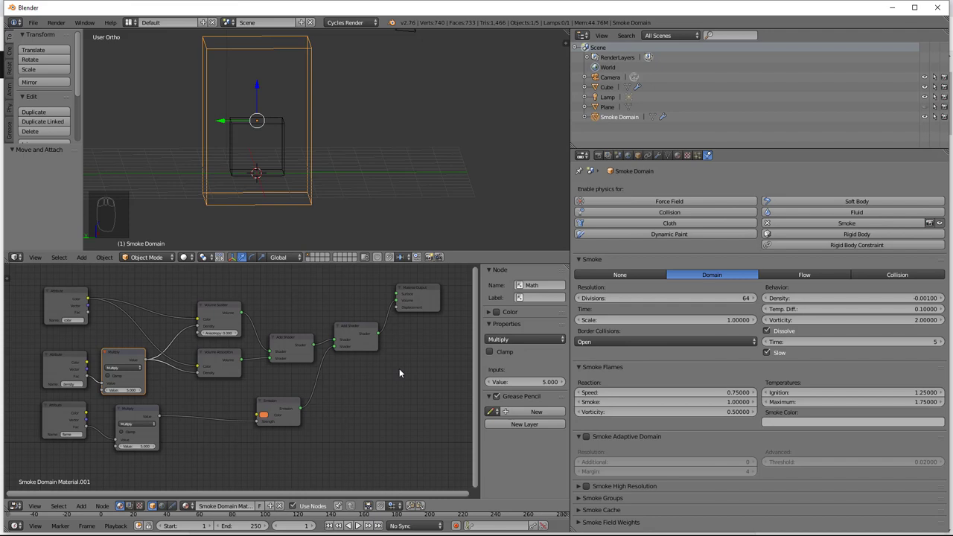
pyautogui.moveTo(408, 364); pyautogui.dragTo(365, 257)
pyautogui.middleClick(365, 257)
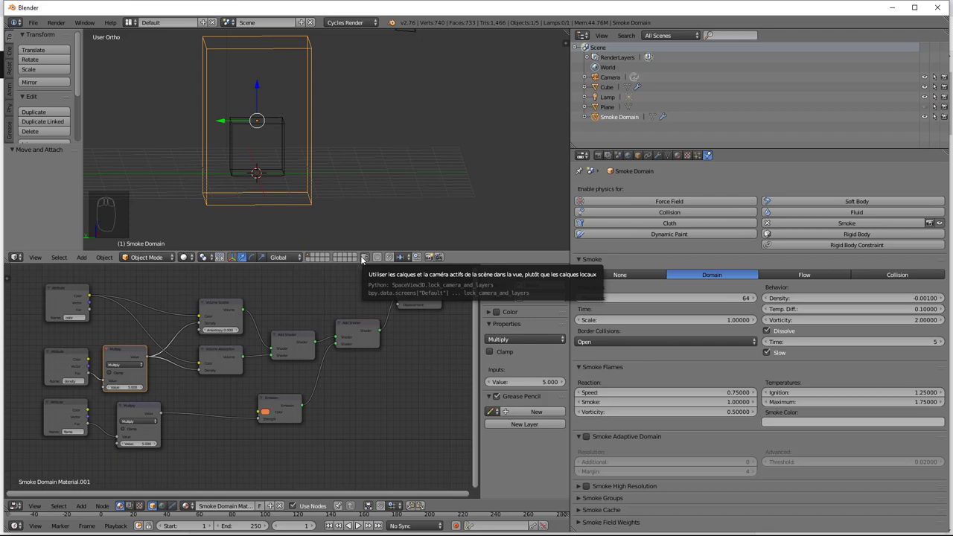
pyautogui.moveTo(356, 208); pyautogui.dragTo(605, 187)
# Enable Use Nodes on the world with a Background strength of 0.
pyautogui.moveTo(632, 157); pyautogui.dragTo(791, 259)
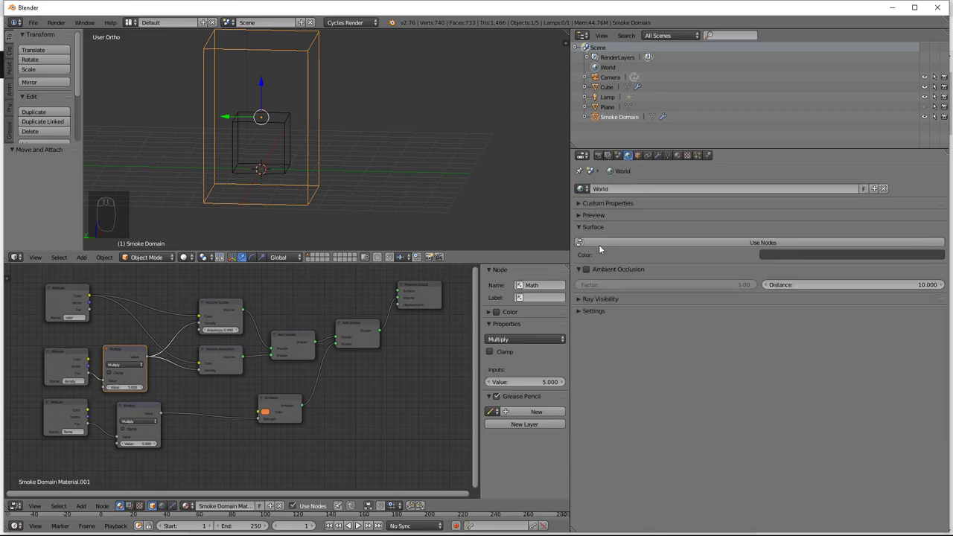
pyautogui.moveTo(746, 244); pyautogui.dragTo(841, 276)
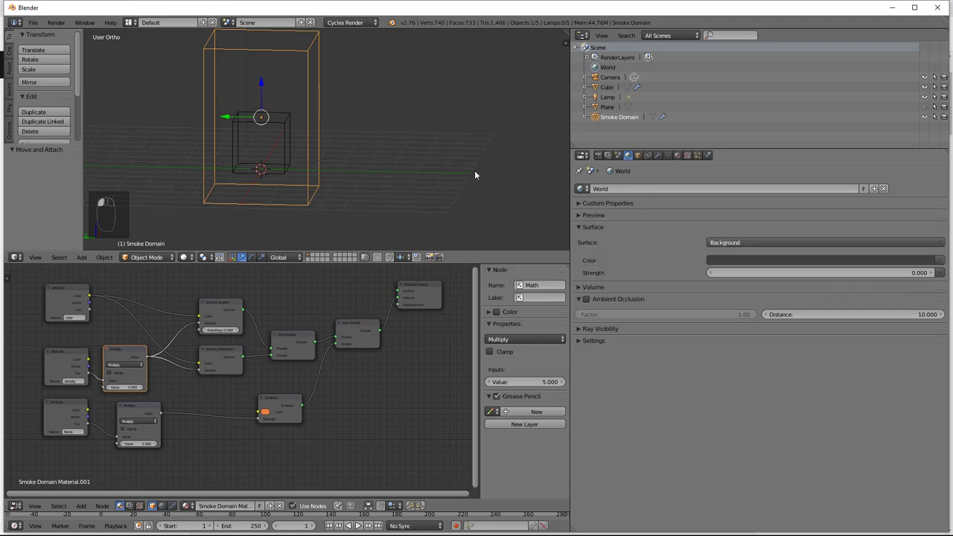
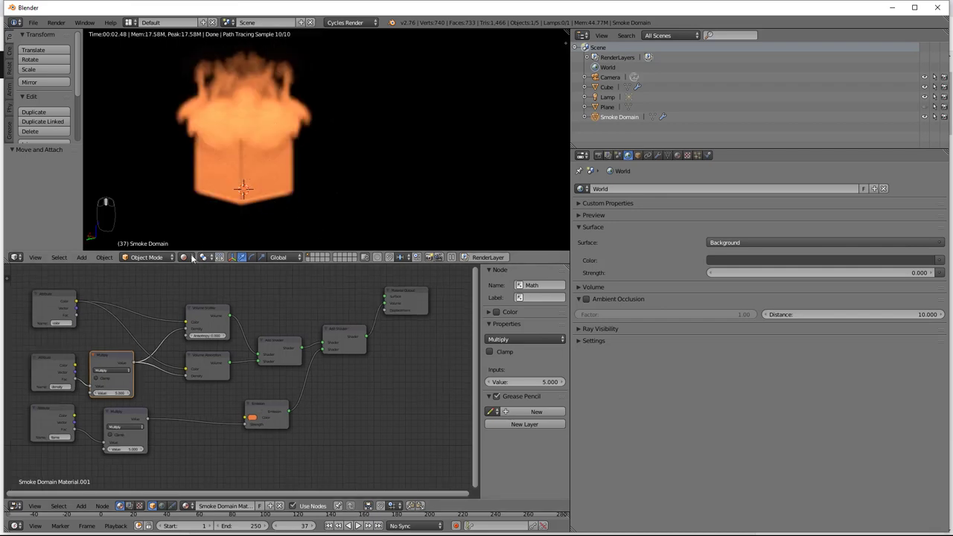
# Leave the rendered preview and select the Smoke Domain object.
pyautogui.moveTo(189, 258); pyautogui.dragTo(339, 194)
pyautogui.moveTo(334, 191); pyautogui.dragTo(419, 148)
pyautogui.press('a')
pyautogui.moveTo(334, 190); pyautogui.dragTo(725, 336)
# Show the domain's Physics settings with the Smoke Groups section expanded.
pyautogui.moveTo(709, 155); pyautogui.dragTo(638, 444)
pyautogui.moveTo(638, 443); pyautogui.dragTo(580, 402)
pyautogui.moveTo(581, 402); pyautogui.dragTo(614, 408)
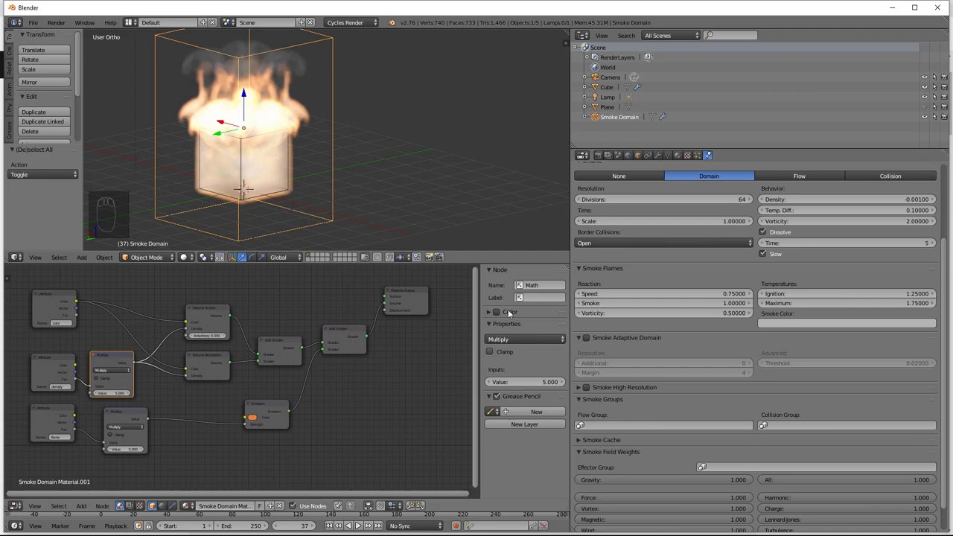
# Play the fire simulation and enter Edit Mode on the emitting cube.
pyautogui.moveTo(352, 195); pyautogui.dragTo(343, 164)
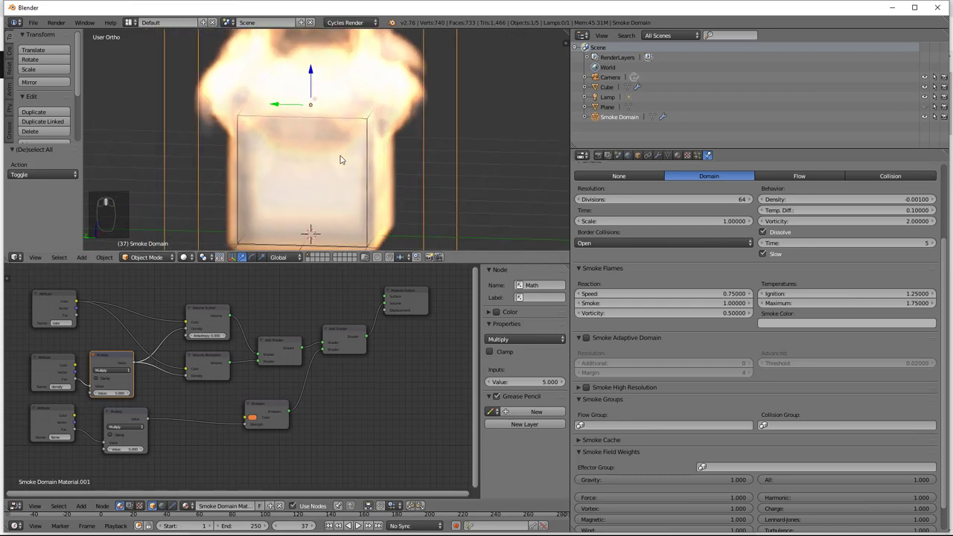
pyautogui.press('Tab')
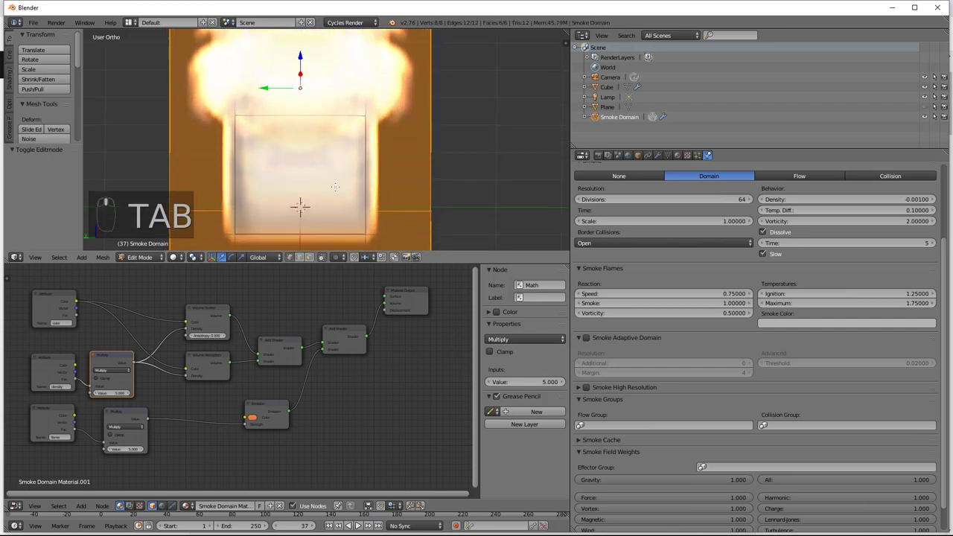
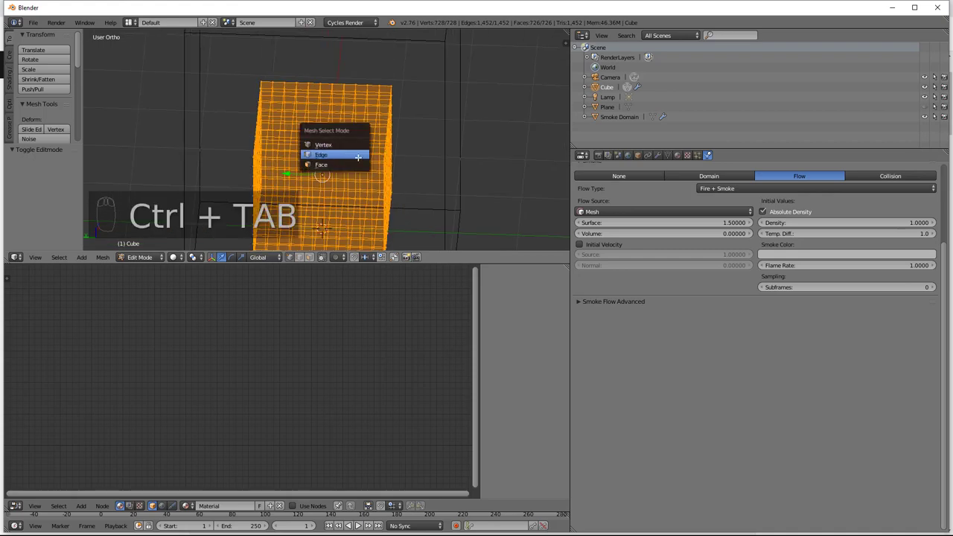
# Select the border vertices, assign them to a new vertex group 'Bord' and leave Edit Mode.
pyautogui.press('ctrl+a')
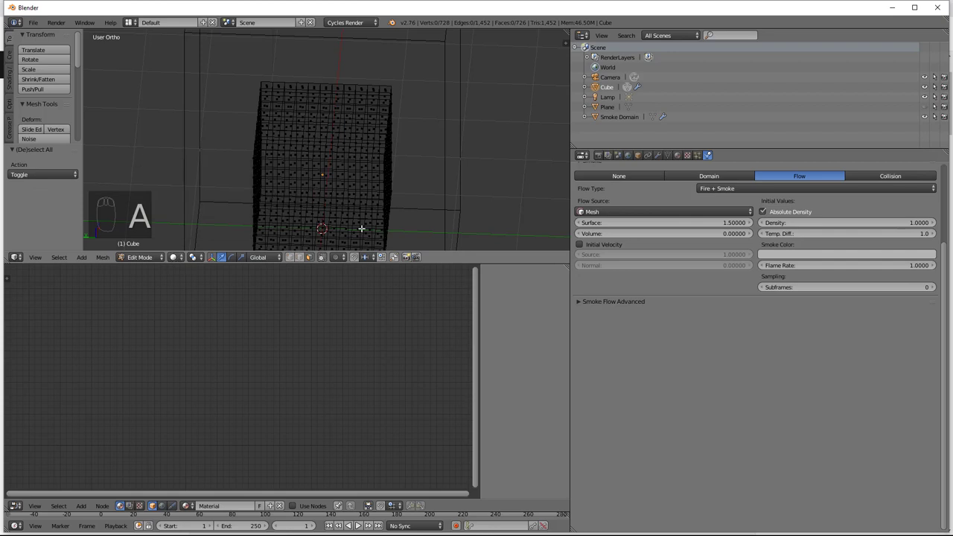
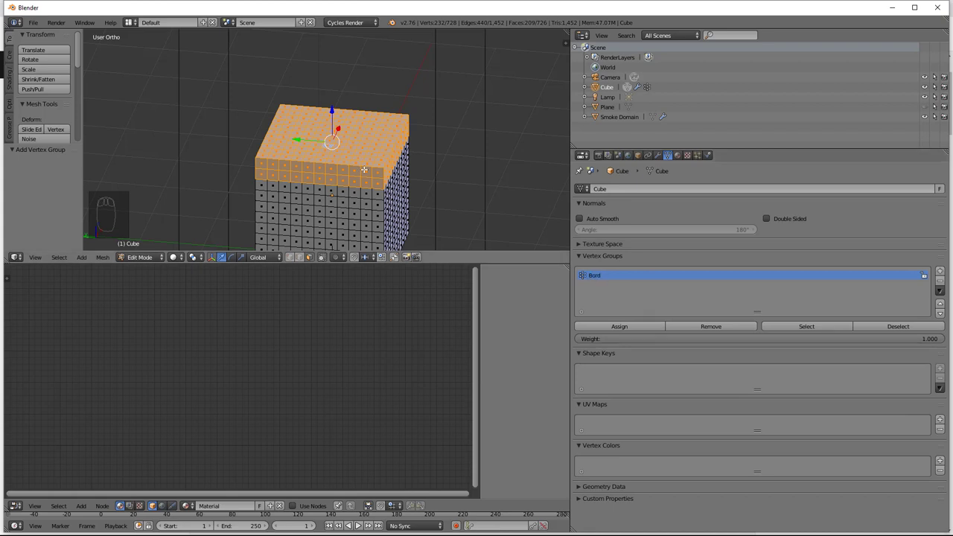
pyautogui.press('Tab')
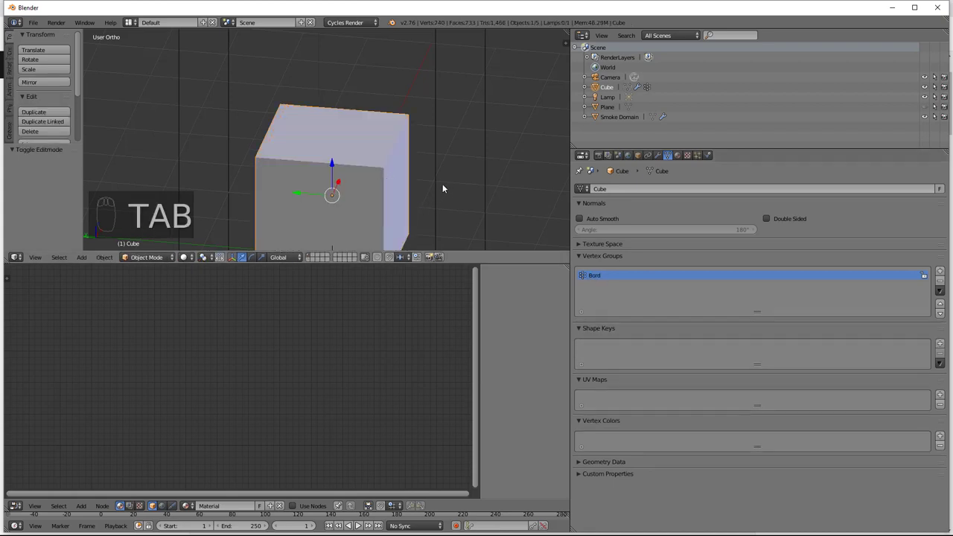
pyautogui.moveTo(439, 182); pyautogui.dragTo(713, 158)
pyautogui.click(666, 337)
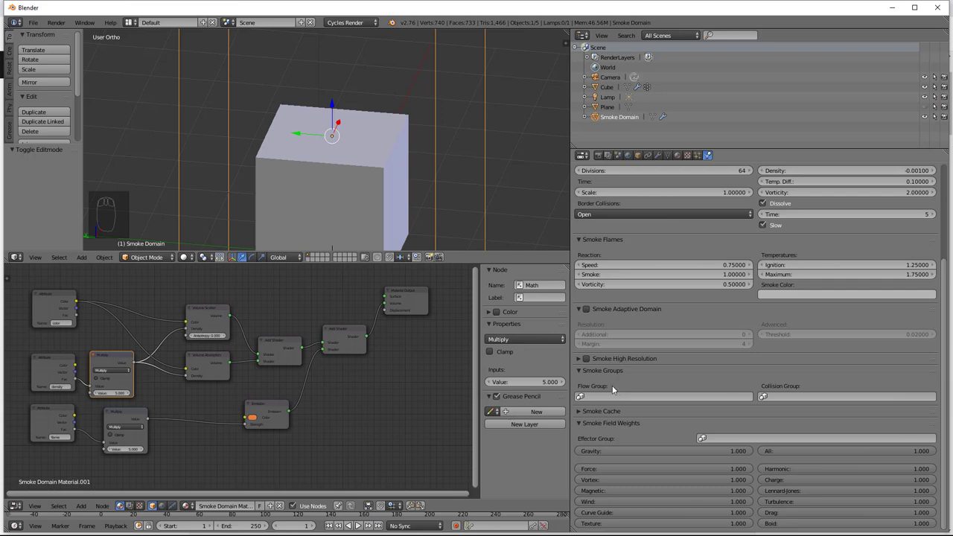
# Set the cube's Smoke Flow Advanced vertex group to Bord, then return to the domain's physics.
pyautogui.moveTo(400, 201); pyautogui.dragTo(641, 264)
pyautogui.moveTo(579, 274); pyautogui.dragTo(486, 168)
pyautogui.moveTo(486, 167); pyautogui.dragTo(608, 284)
pyautogui.moveTo(582, 276); pyautogui.dragTo(514, 270)
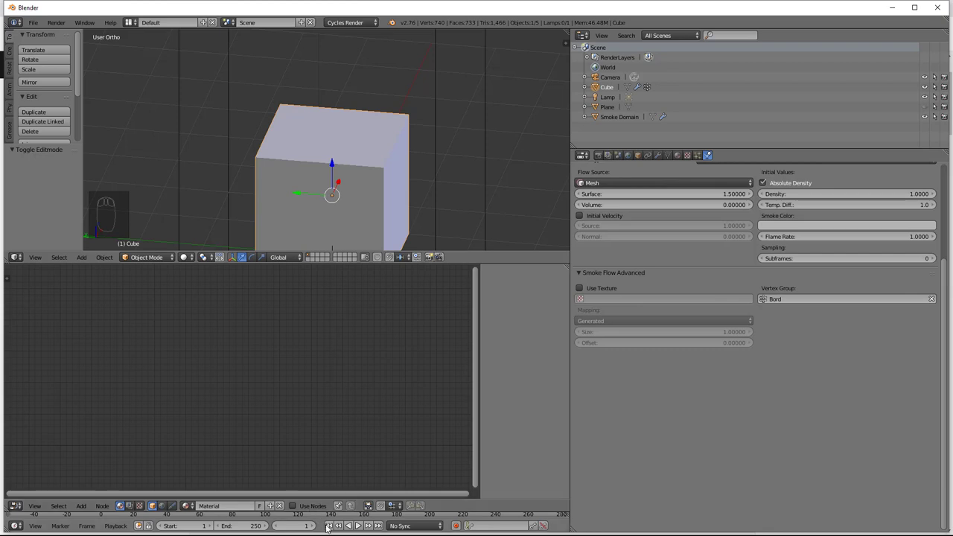
pyautogui.moveTo(334, 527); pyautogui.dragTo(738, 206)
pyautogui.moveTo(488, 177); pyautogui.dragTo(684, 190)
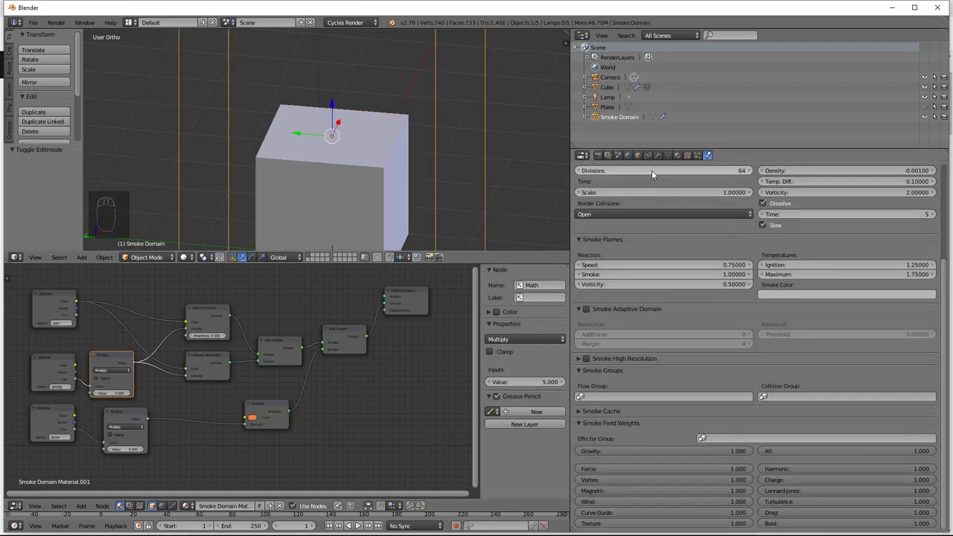
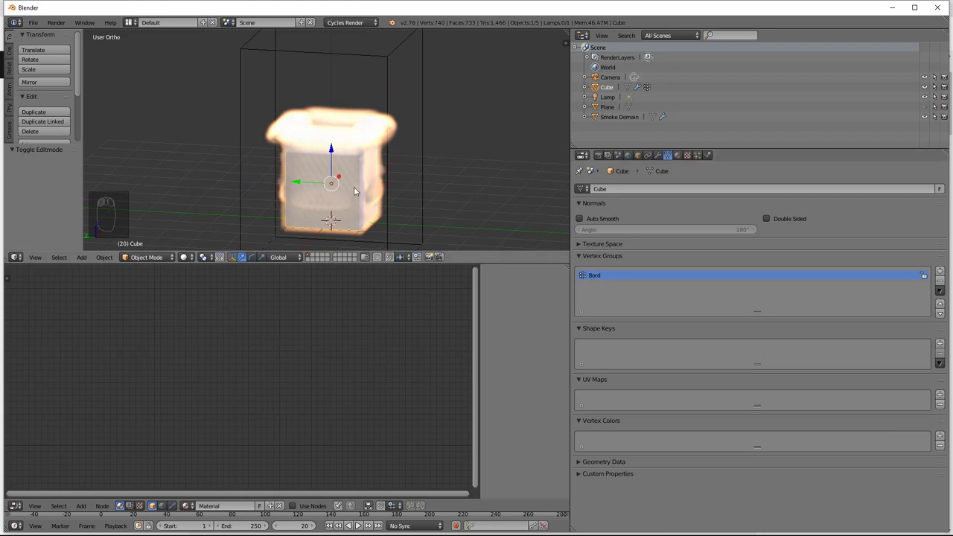
# Toggle Edit Mode, play the simulation and preview the Bord-group fire in Rendered shading.
pyautogui.press('Tab')
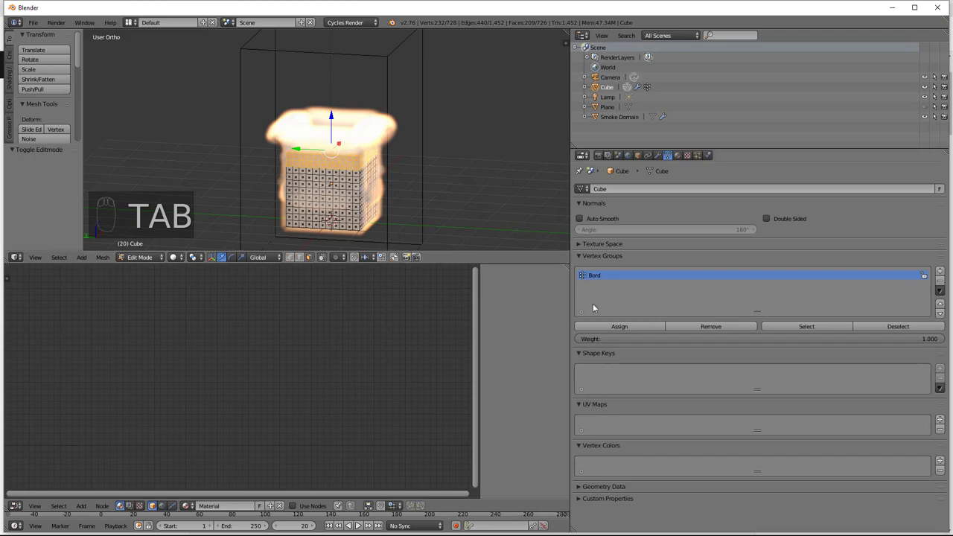
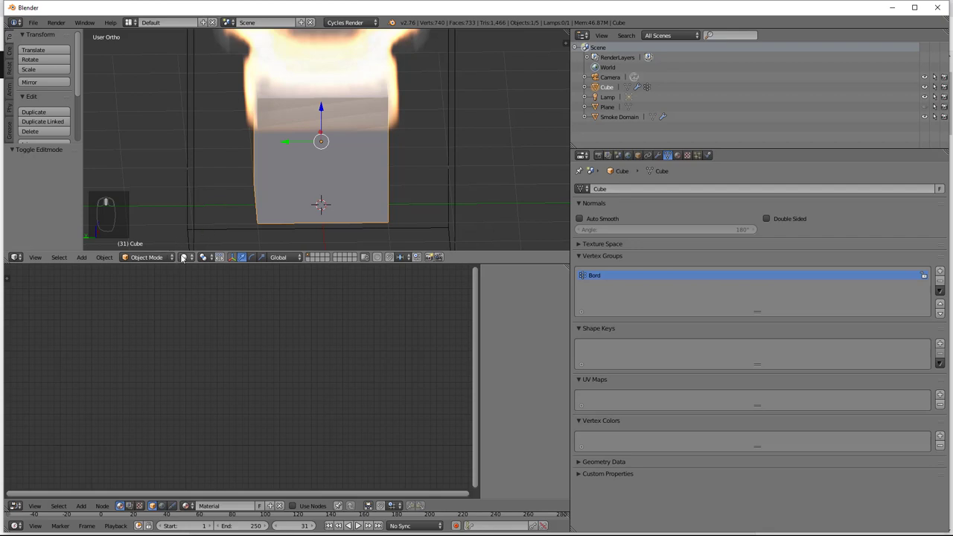
pyautogui.moveTo(186, 259); pyautogui.dragTo(282, 186)
pyautogui.moveTo(282, 185); pyautogui.dragTo(335, 528)
pyautogui.moveTo(335, 527); pyautogui.dragTo(362, 525)
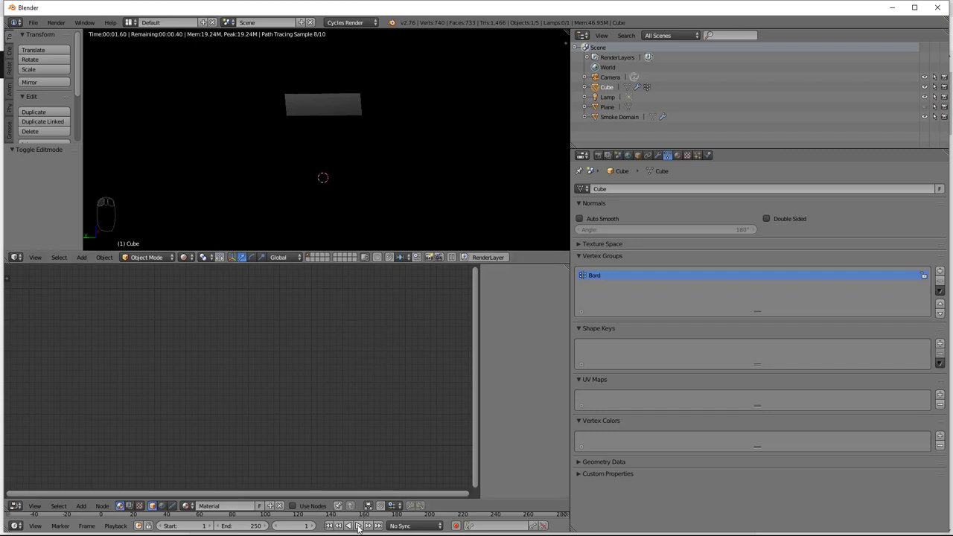
pyautogui.moveTo(362, 528); pyautogui.dragTo(335, 165)
pyautogui.moveTo(335, 165); pyautogui.dragTo(361, 528)
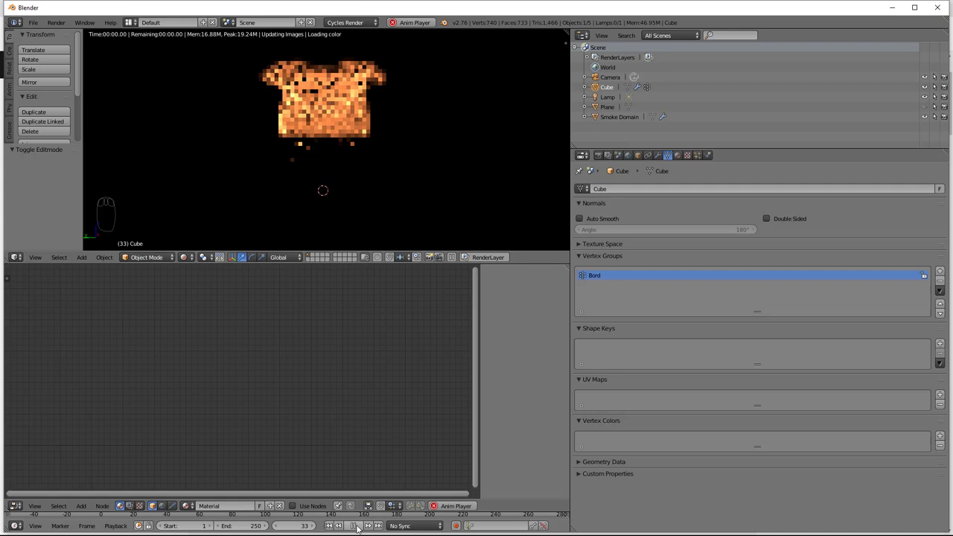
# Select the Lamp in the Outliner to show its point-lamp settings.
pyautogui.moveTo(362, 387); pyautogui.dragTo(323, 115)
pyautogui.moveTo(322, 114); pyautogui.dragTo(612, 104)
pyautogui.moveTo(611, 103); pyautogui.dragTo(199, 243)
pyautogui.click(199, 230)
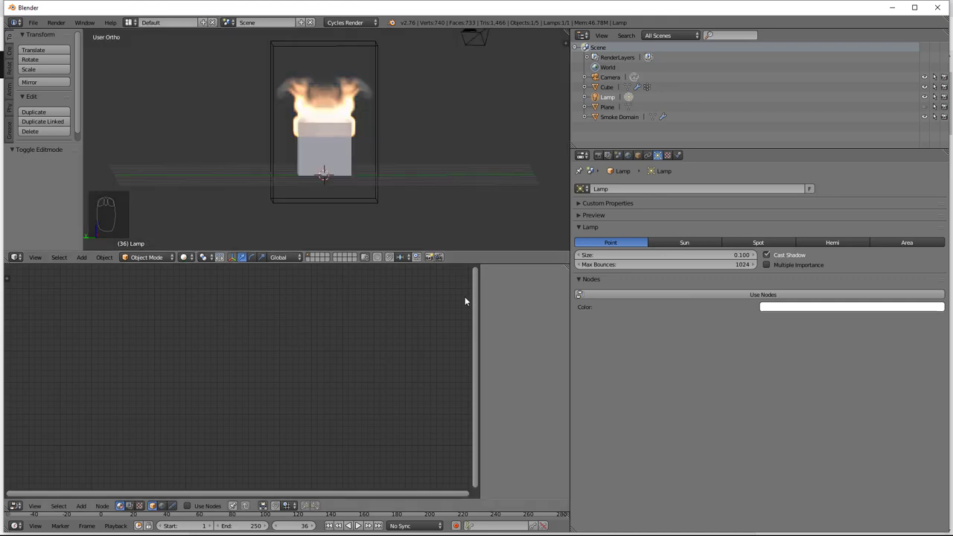
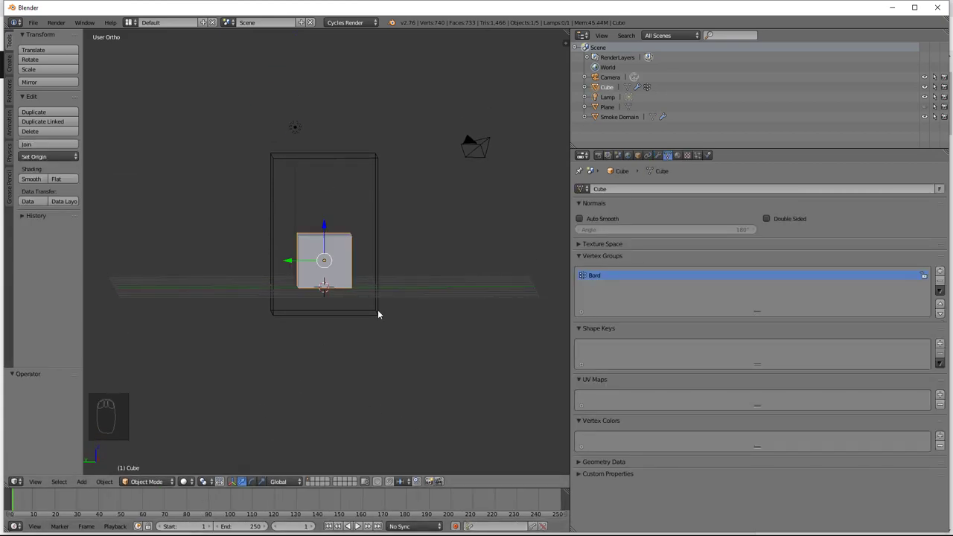
# Change the lamp type to Sun and enable Use Nodes on it.
pyautogui.moveTo(376, 317); pyautogui.dragTo(925, 108)
pyautogui.moveTo(925, 109); pyautogui.dragTo(353, 230)
pyautogui.moveTo(360, 275); pyautogui.dragTo(338, 185)
pyautogui.moveTo(306, 147); pyautogui.dragTo(687, 246)
pyautogui.moveTo(358, 200); pyautogui.dragTo(687, 246)
pyautogui.middleClick(686, 245)
# Set the sun strength to 1.5, preview the scene rendered and bring up Render properties.
pyautogui.moveTo(689, 244); pyautogui.dragTo(309, 278)
pyautogui.moveTo(370, 277); pyautogui.dragTo(852, 322)
pyautogui.middleClick(309, 278)
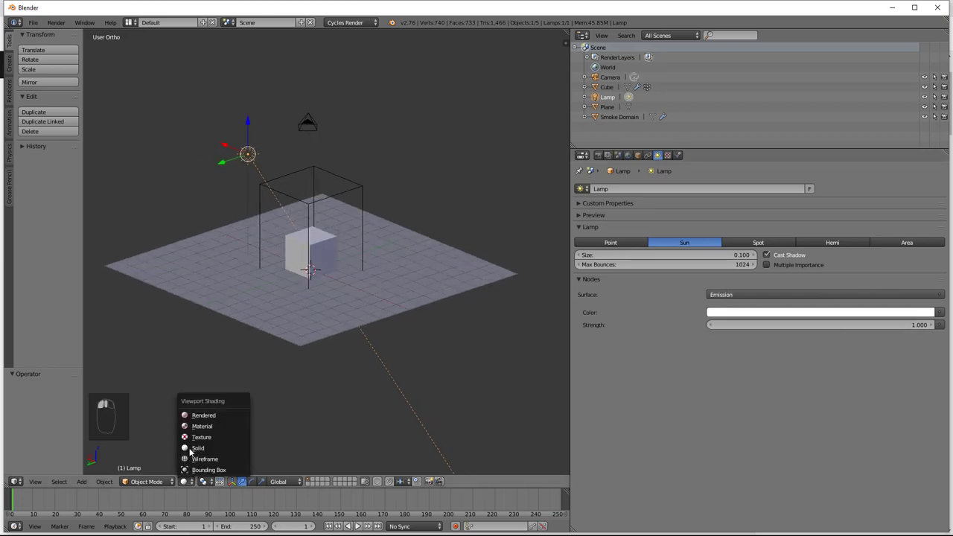
pyautogui.click(208, 418)
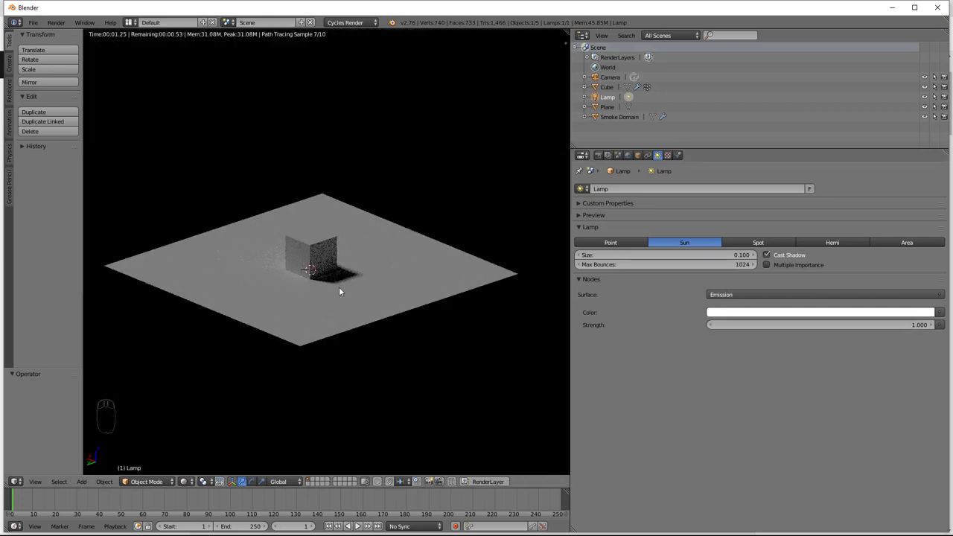
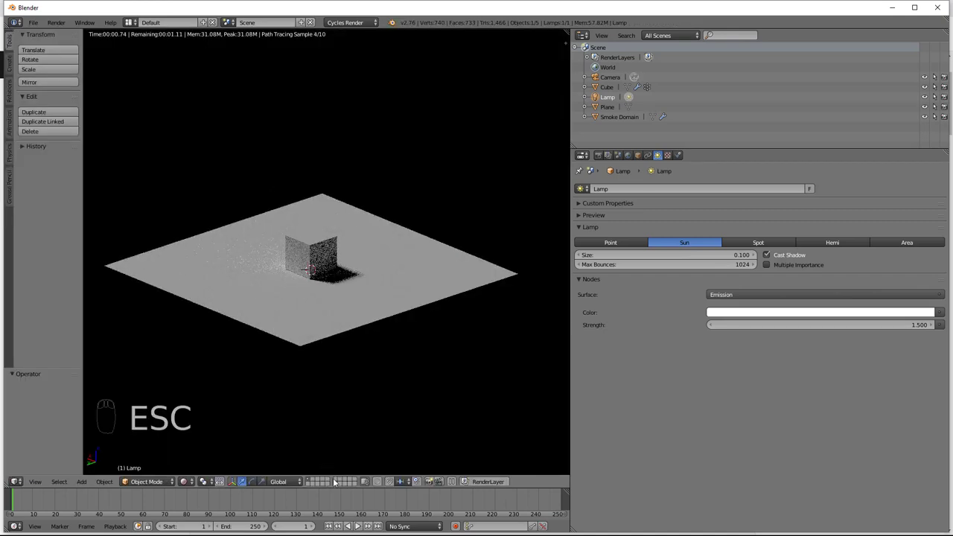
pyautogui.moveTo(360, 529); pyautogui.dragTo(359, 528)
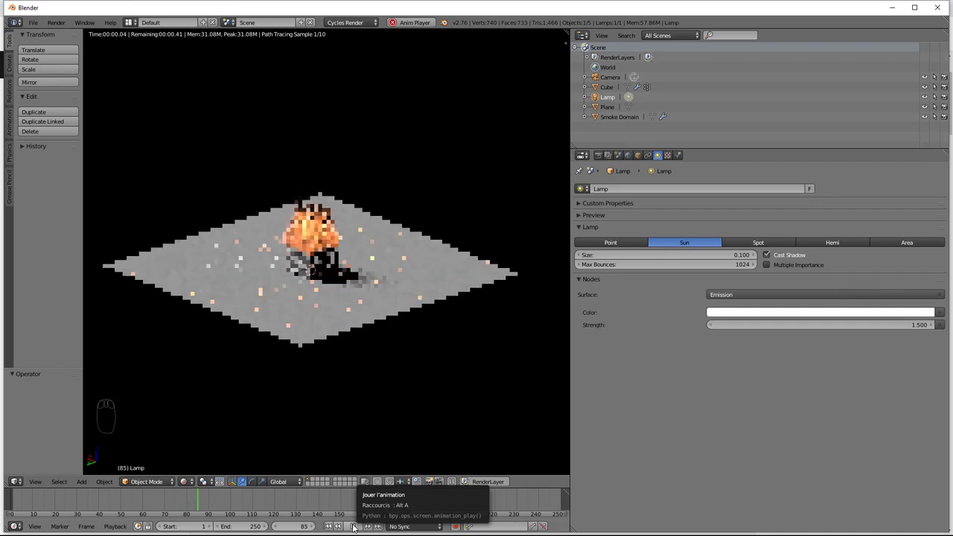
pyautogui.moveTo(556, 372); pyautogui.dragTo(733, 203)
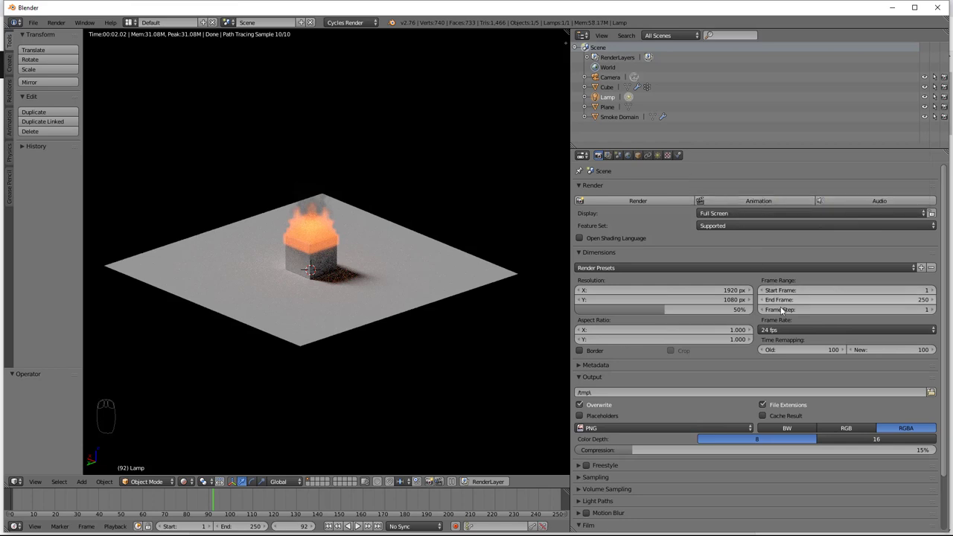
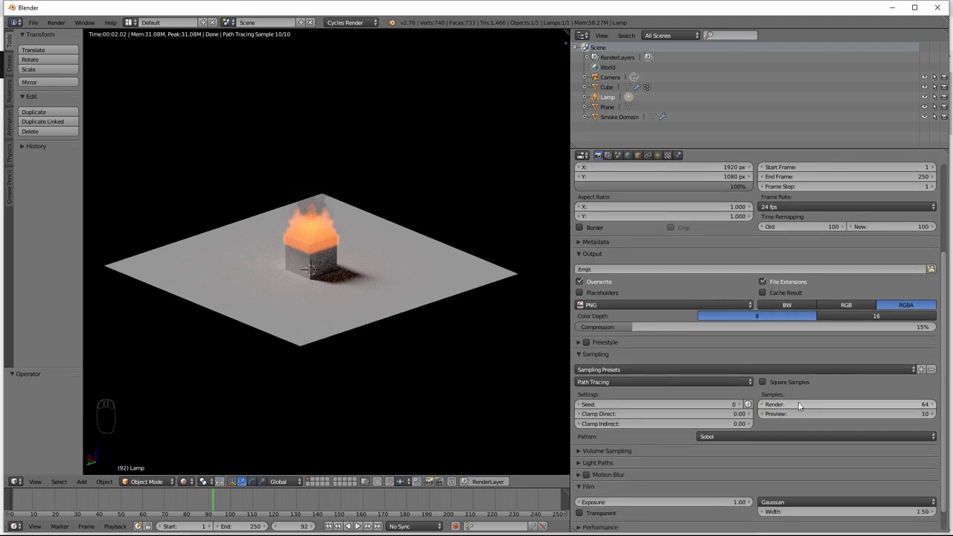
# Set render display to Full Screen at 100% resolution and align the camera to the view.
pyautogui.moveTo(702, 359); pyautogui.dragTo(65, 26)
pyautogui.click(65, 26)
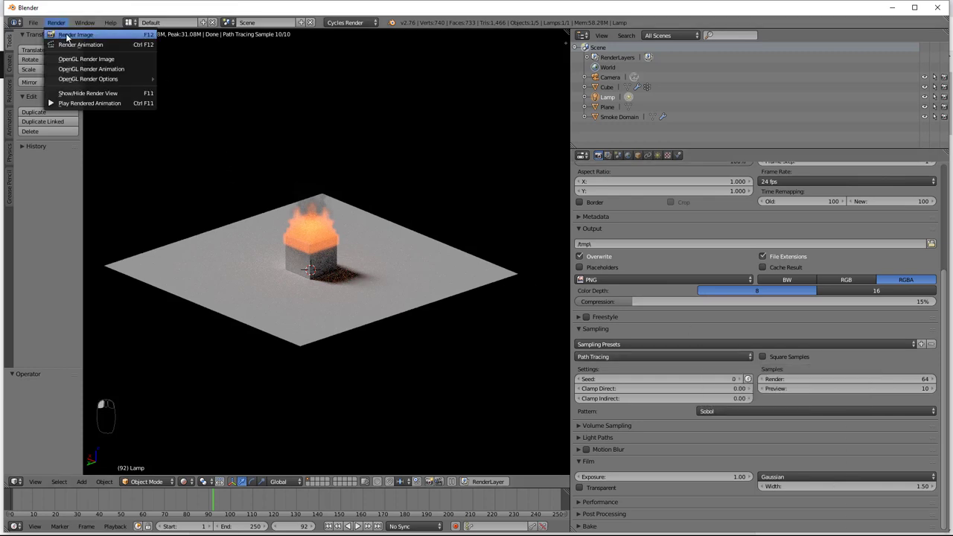
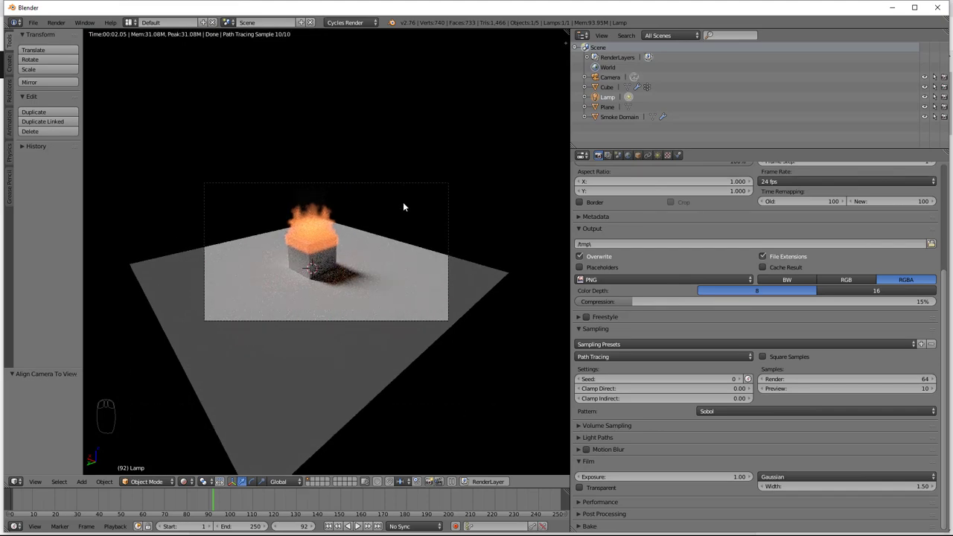
# Enable Lock Camera to View in the viewport's N sidebar and select the plane.
pyautogui.moveTo(401, 186); pyautogui.dragTo(475, 237)
pyautogui.press('n')
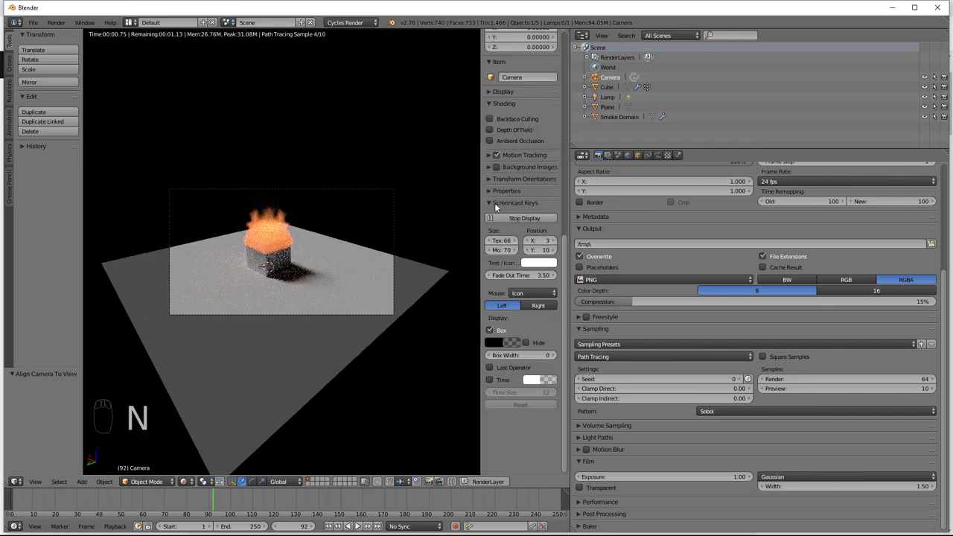
pyautogui.moveTo(521, 146); pyautogui.dragTo(496, 166)
pyautogui.moveTo(495, 166); pyautogui.dragTo(294, 307)
pyautogui.moveTo(295, 309); pyautogui.dragTo(259, 340)
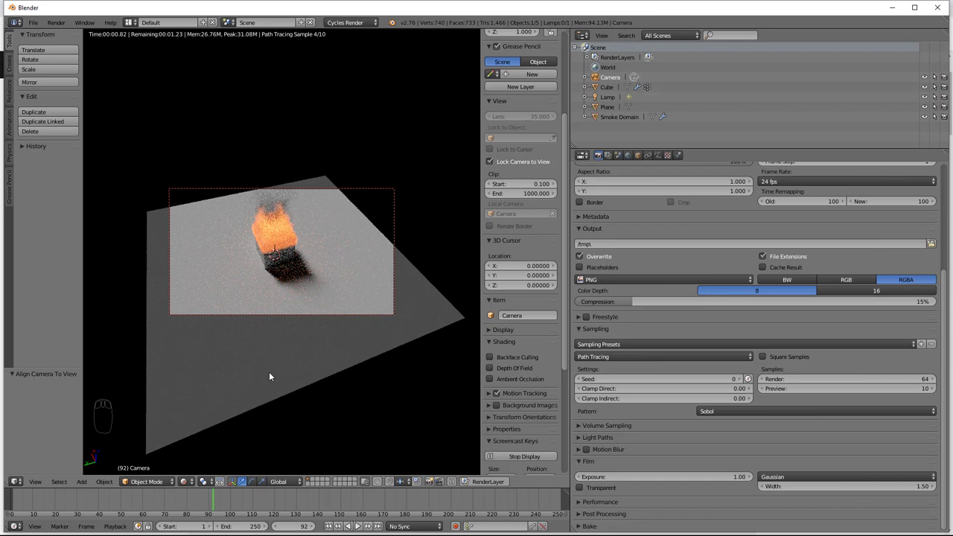
pyautogui.moveTo(277, 373); pyautogui.dragTo(278, 374)
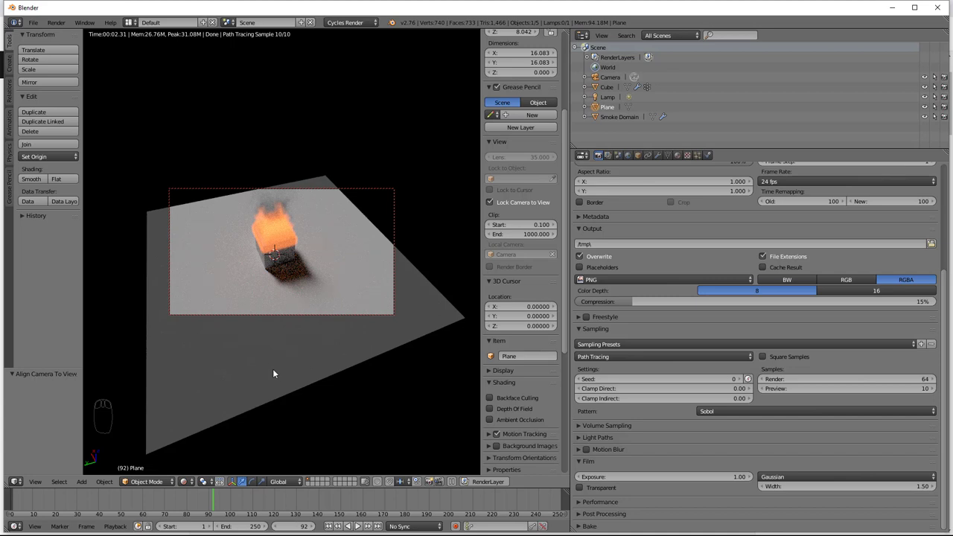
# Move the plane and enlarge it beneath the smoke domain.
pyautogui.press('g')
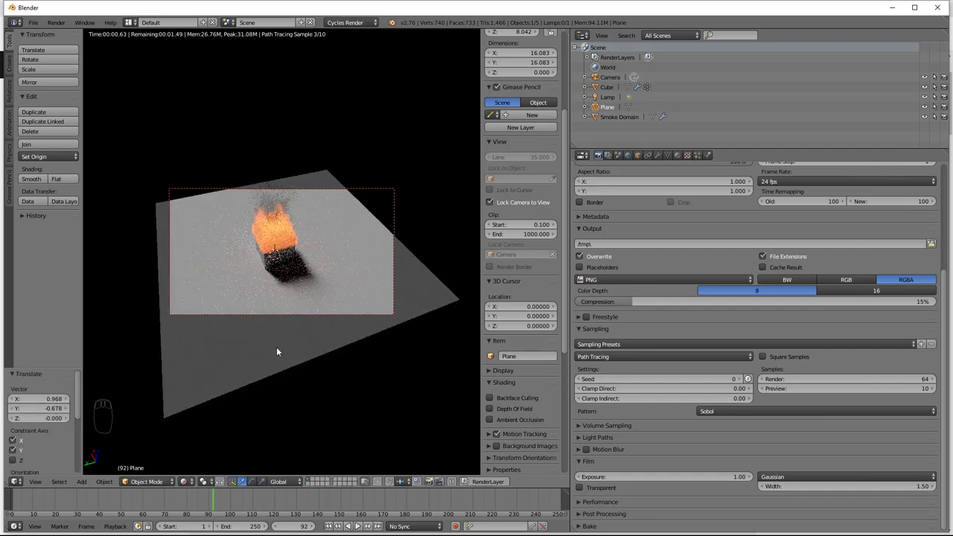
pyautogui.press('s')
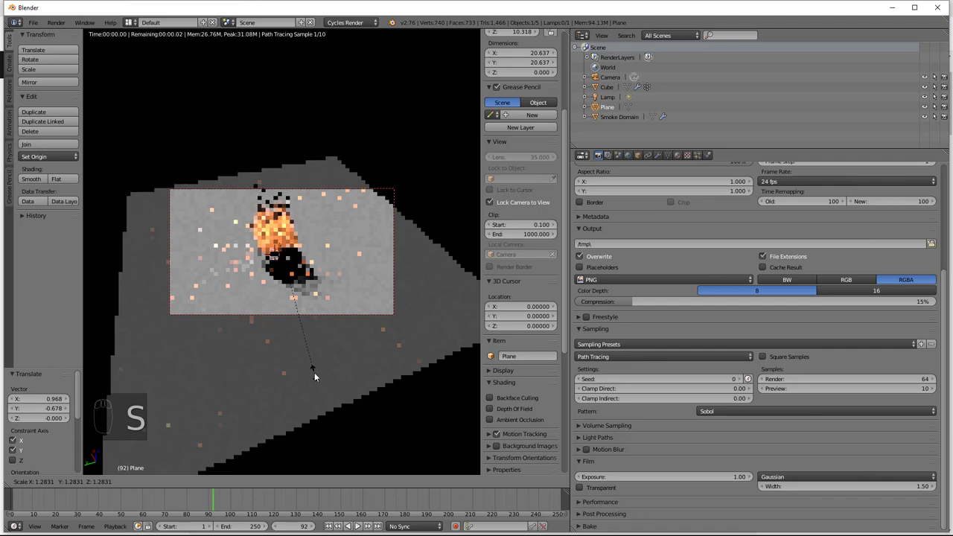
pyautogui.press('g')
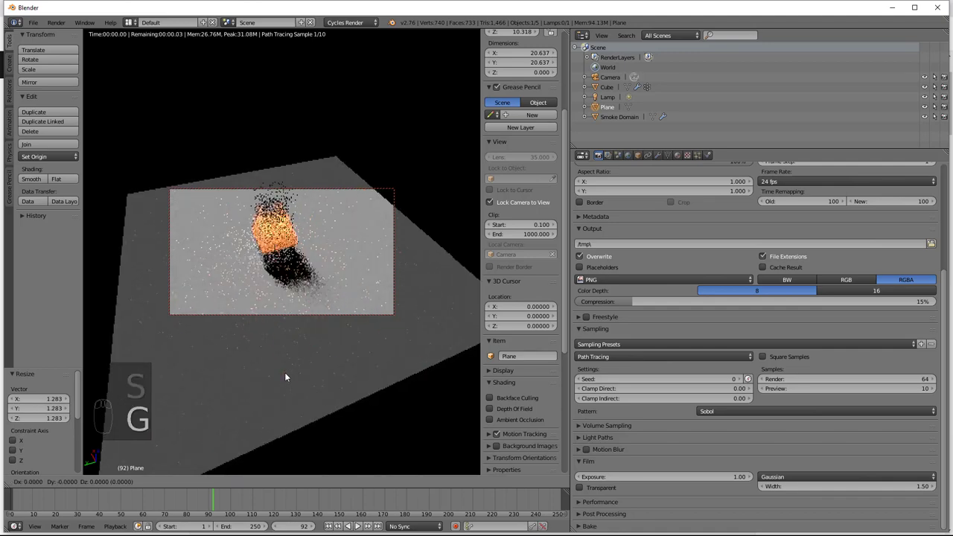
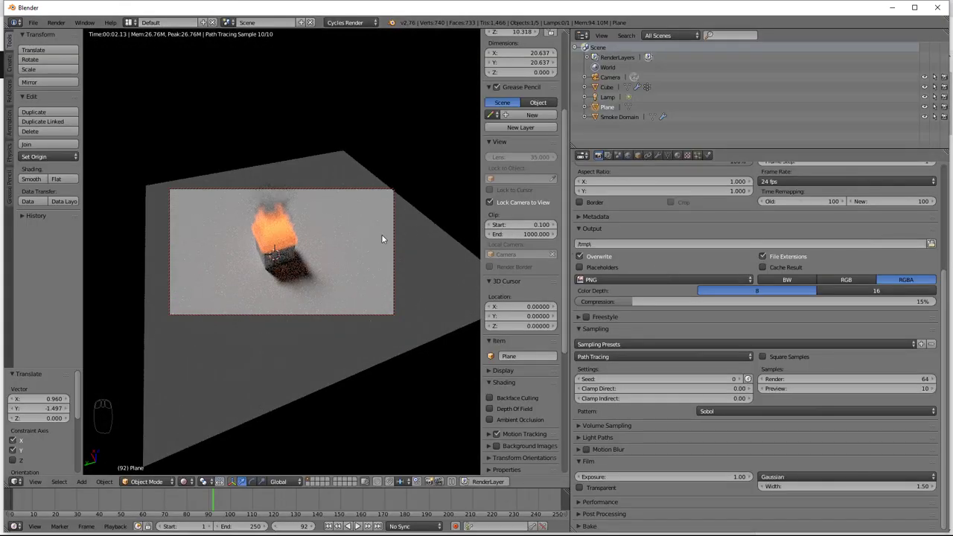
# Orbit around the scene to frame it, then select the smoke domain for its physics settings.
pyautogui.moveTo(306, 272); pyautogui.dragTo(185, 485)
pyautogui.moveTo(186, 485); pyautogui.dragTo(360, 267)
pyautogui.moveTo(352, 265); pyautogui.dragTo(496, 205)
pyautogui.moveTo(358, 262); pyautogui.dragTo(496, 206)
pyautogui.middleClick(496, 205)
pyautogui.moveTo(352, 312); pyautogui.dragTo(705, 163)
pyautogui.moveTo(355, 320); pyautogui.dragTo(713, 157)
pyautogui.moveTo(713, 157); pyautogui.dragTo(648, 343)
pyautogui.moveTo(649, 343); pyautogui.dragTo(368, 492)
pyautogui.moveTo(588, 359); pyautogui.dragTo(333, 529)
pyautogui.moveTo(332, 530); pyautogui.dragTo(294, 283)
pyautogui.middleClick(294, 283)
pyautogui.click(285, 273)
# Enable Smoke High Resolution on the domain, replay the simulation, and switch the lower area to the Node Editor.
pyautogui.moveTo(271, 264); pyautogui.dragTo(652, 361)
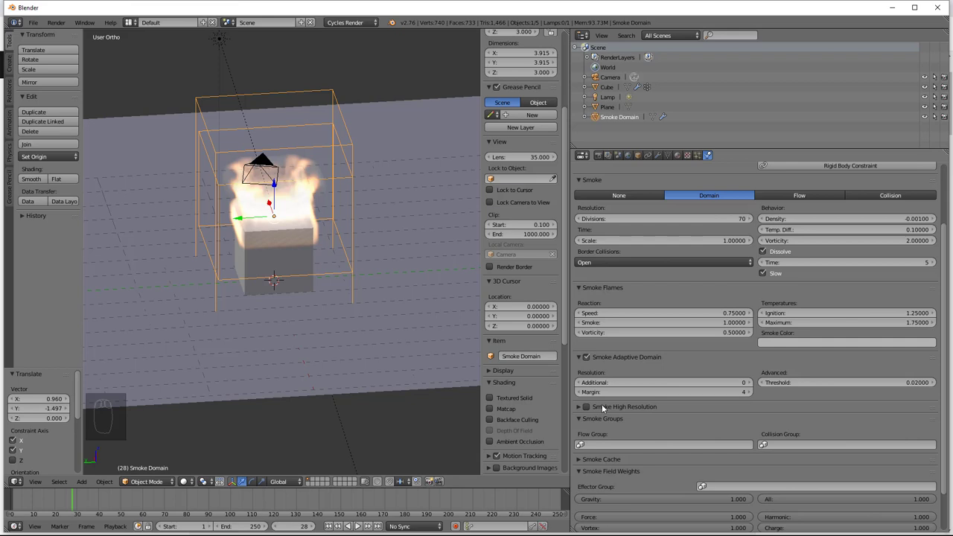
pyautogui.moveTo(588, 410); pyautogui.dragTo(659, 413)
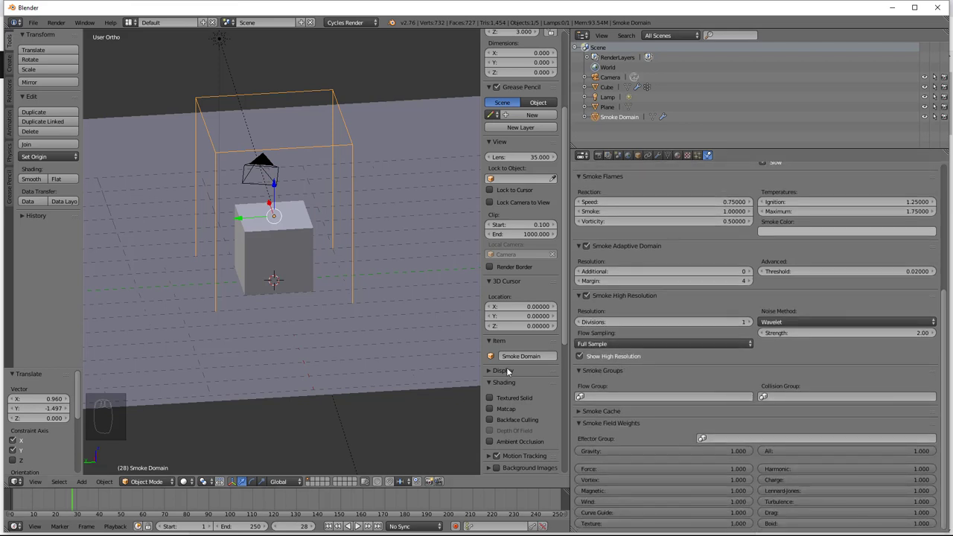
pyautogui.moveTo(334, 529); pyautogui.dragTo(357, 529)
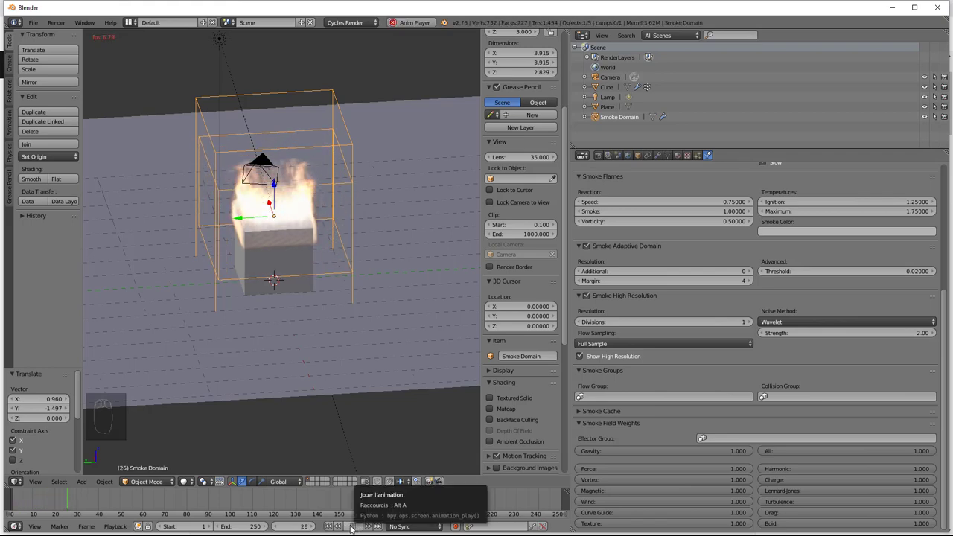
pyautogui.moveTo(357, 516); pyautogui.dragTo(342, 340)
pyautogui.moveTo(346, 352); pyautogui.dragTo(341, 339)
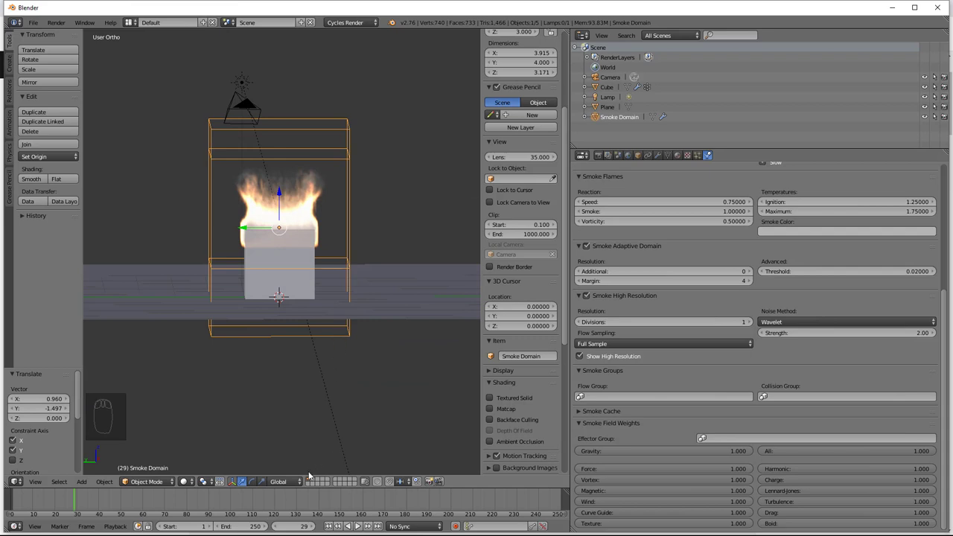
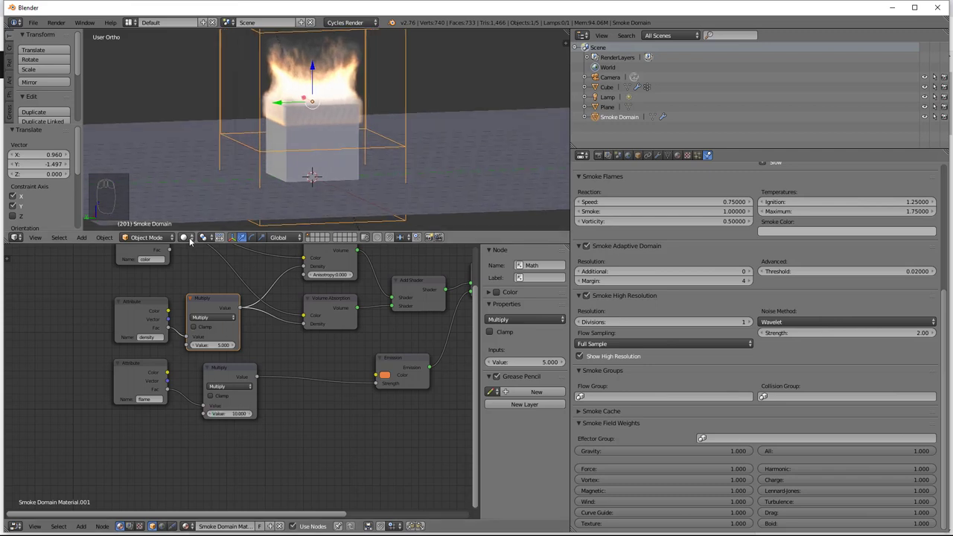
# Set viewport shading to Rendered to preview the fire, then nudge the Emission node in the node tree.
pyautogui.moveTo(190, 239); pyautogui.dragTo(248, 417)
pyautogui.moveTo(244, 415); pyautogui.dragTo(354, 76)
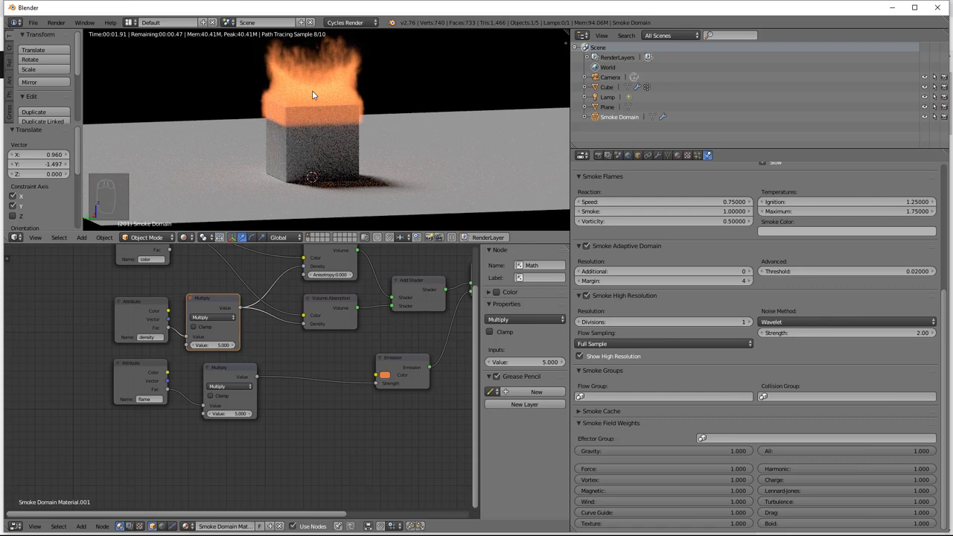
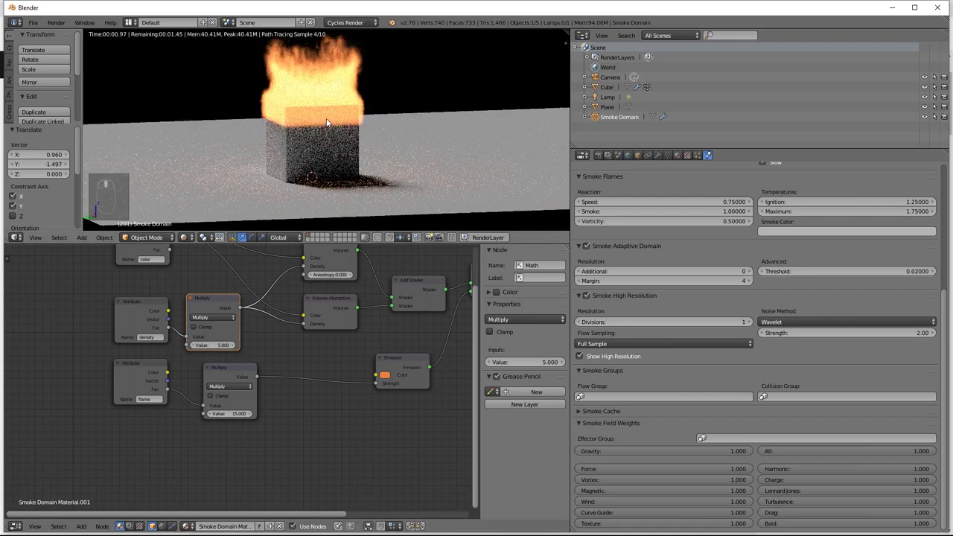
pyautogui.click(327, 119)
pyautogui.moveTo(333, 142); pyautogui.dragTo(398, 361)
pyautogui.moveTo(398, 361); pyautogui.dragTo(347, 412)
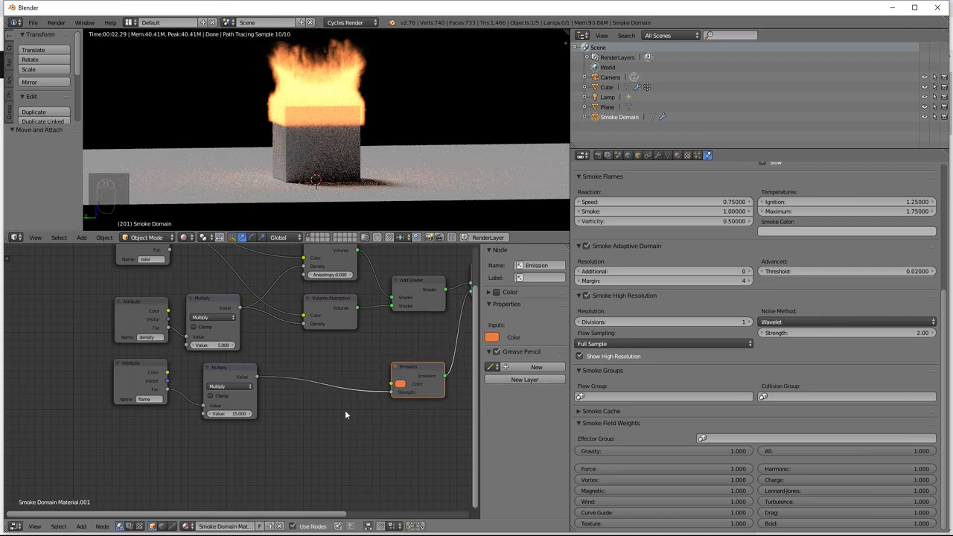
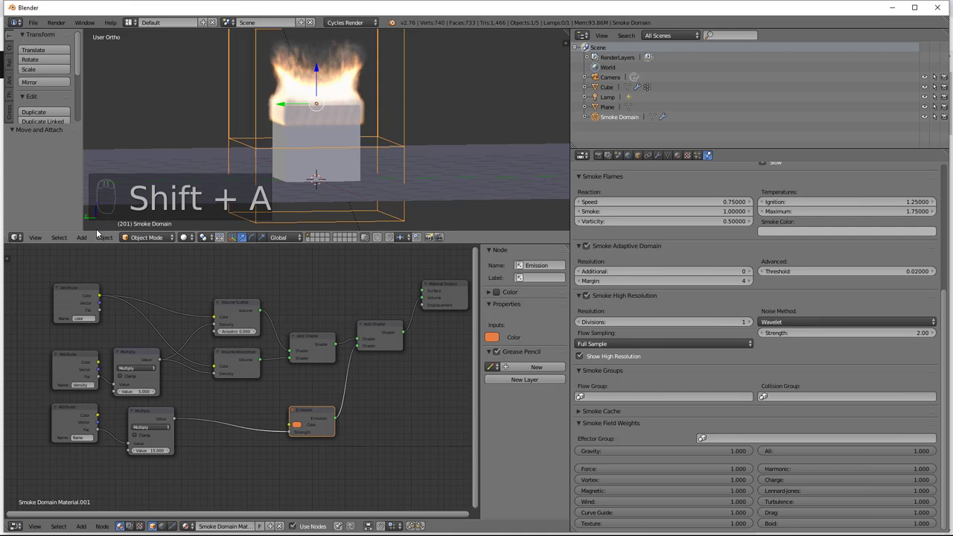
# Return the viewport to Solid shading and pan the Node Editor to the Material Output node.
pyautogui.moveTo(106, 241); pyautogui.dragTo(141, 493)
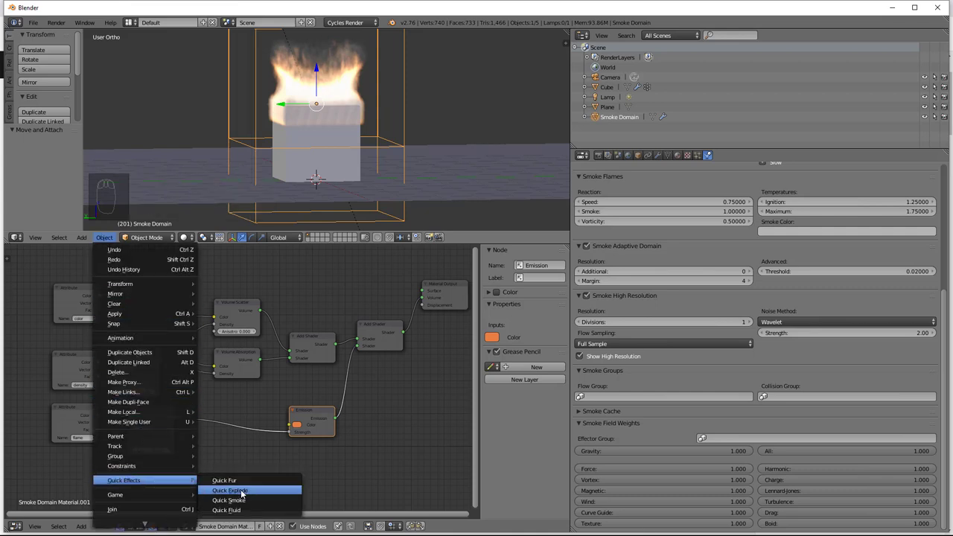